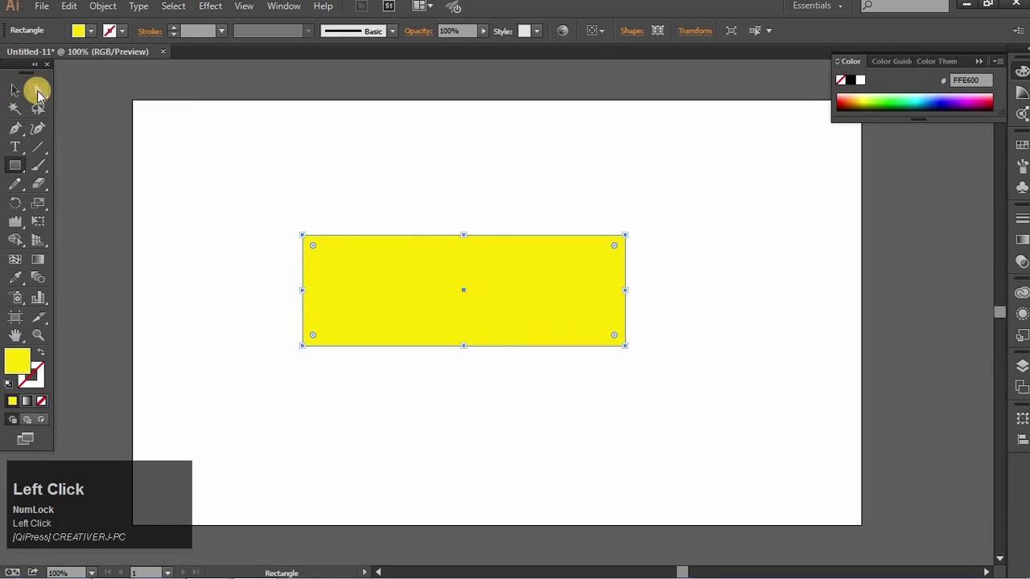
Drag the rectangle's anchors into a trapezoid, paste a copy in front and give it the default white-to-black gradient.
{"action": "left_click", "coordinate": [43, 96]}
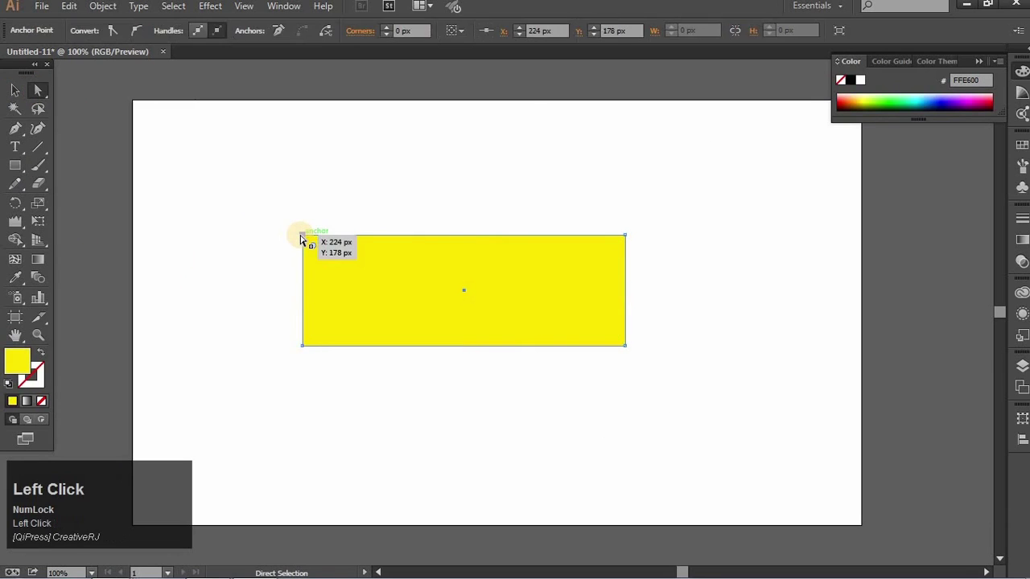
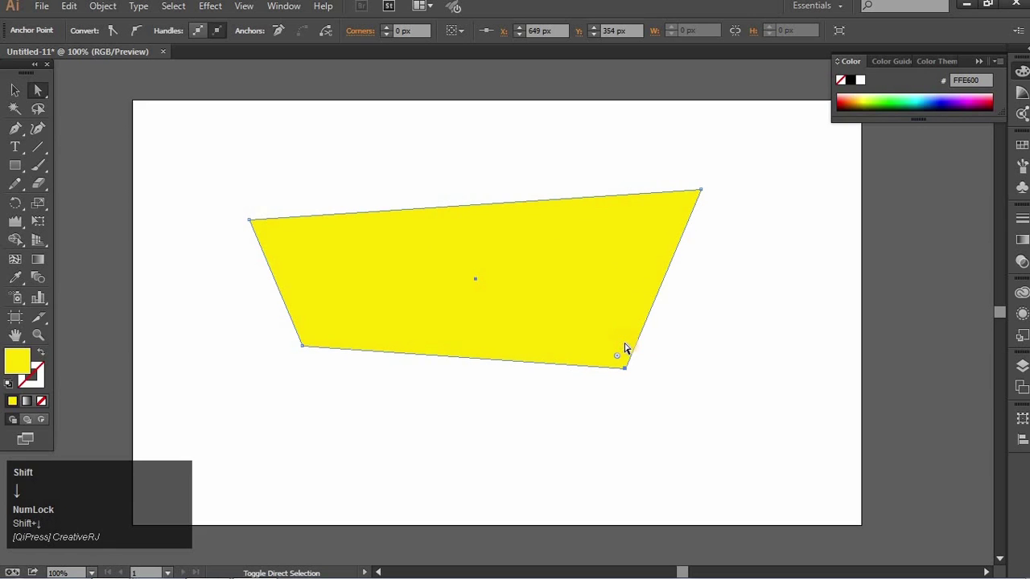
{"action": "left_click", "coordinate": [140, 205]}
{"action": "key", "text": "space"}
{"action": "left_click", "coordinate": [171, 246]}
{"action": "key", "text": "space"}
{"action": "left_click", "coordinate": [283, 230]}
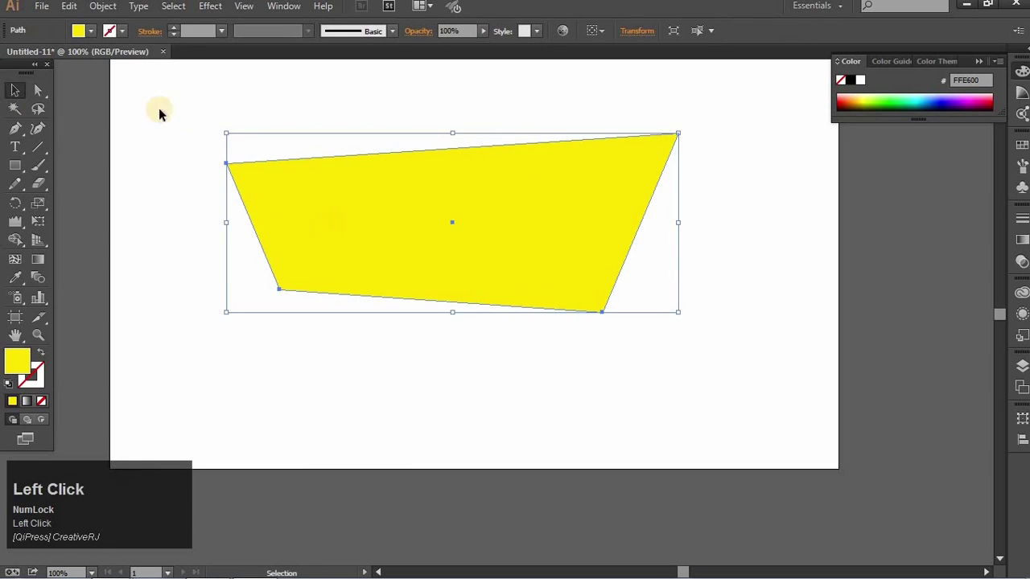
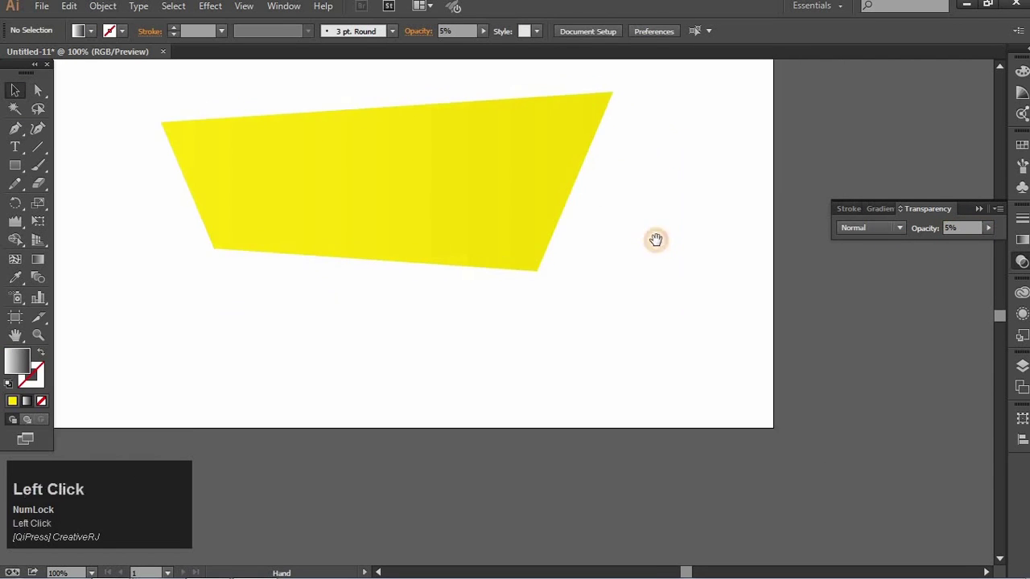
Drop the gradient copy to 5% opacity, then draw a four-point fold shape under the banner with the Pen tool.
{"action": "left_click", "coordinate": [449, 318]}
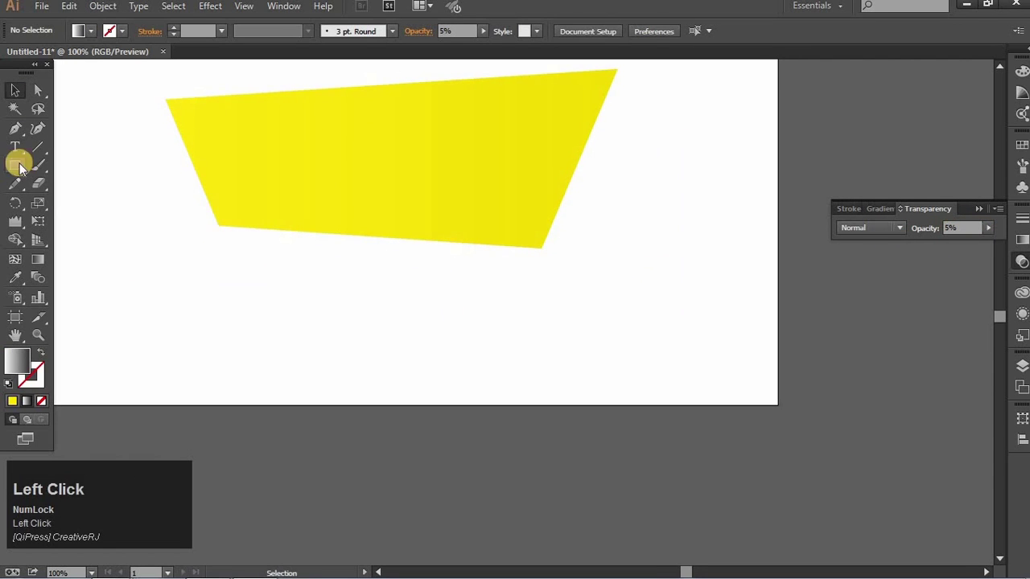
{"action": "left_click", "coordinate": [94, 217]}
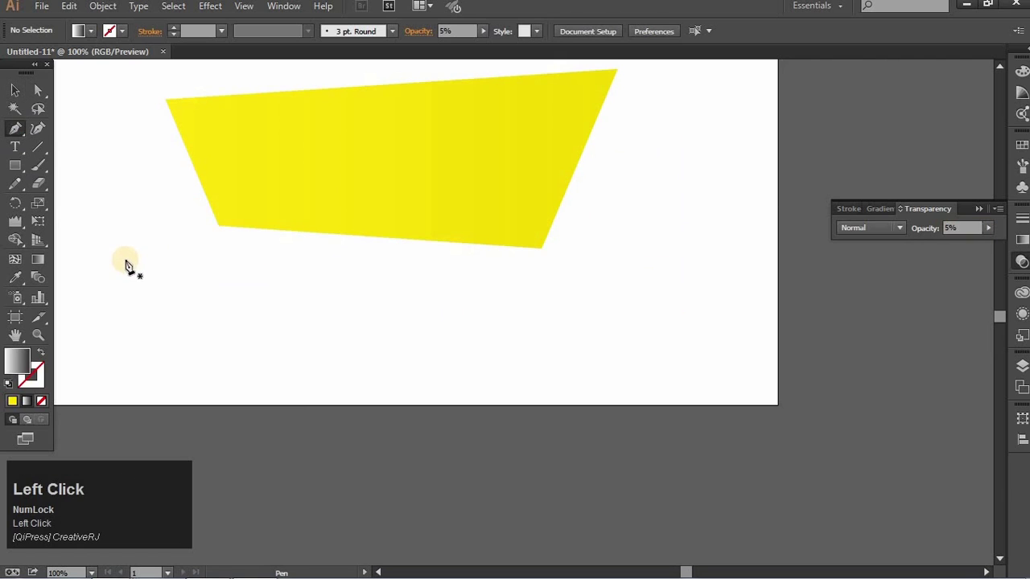
{"action": "left_click", "coordinate": [318, 261]}
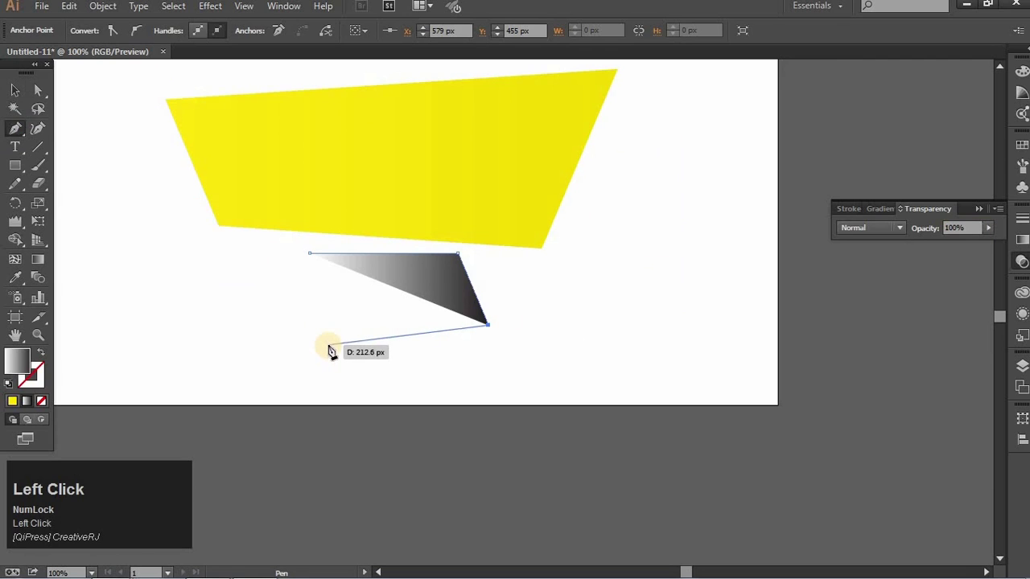
{"action": "left_click_drag", "start_coordinate": [320, 296], "coordinate": [32, 275]}
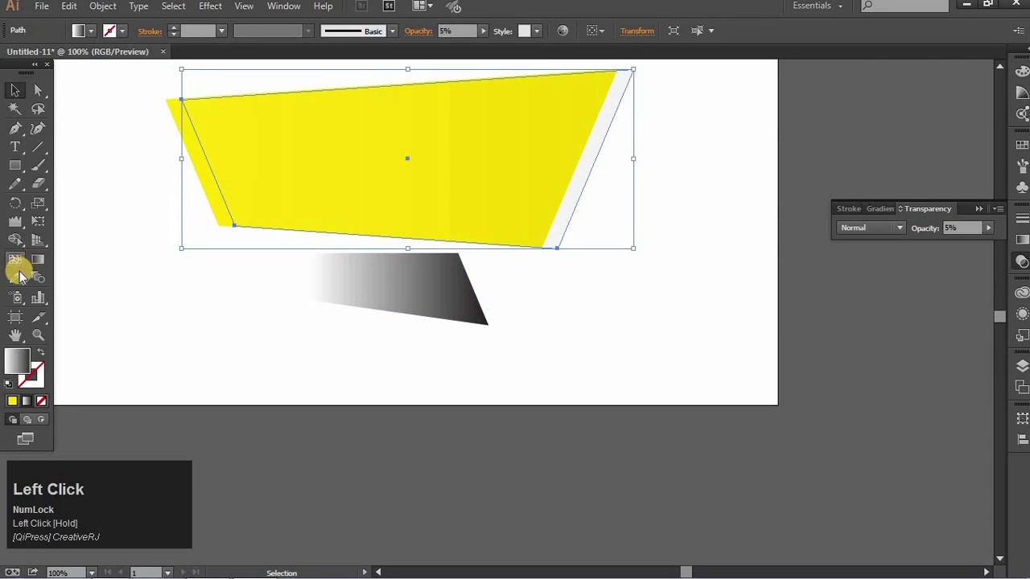
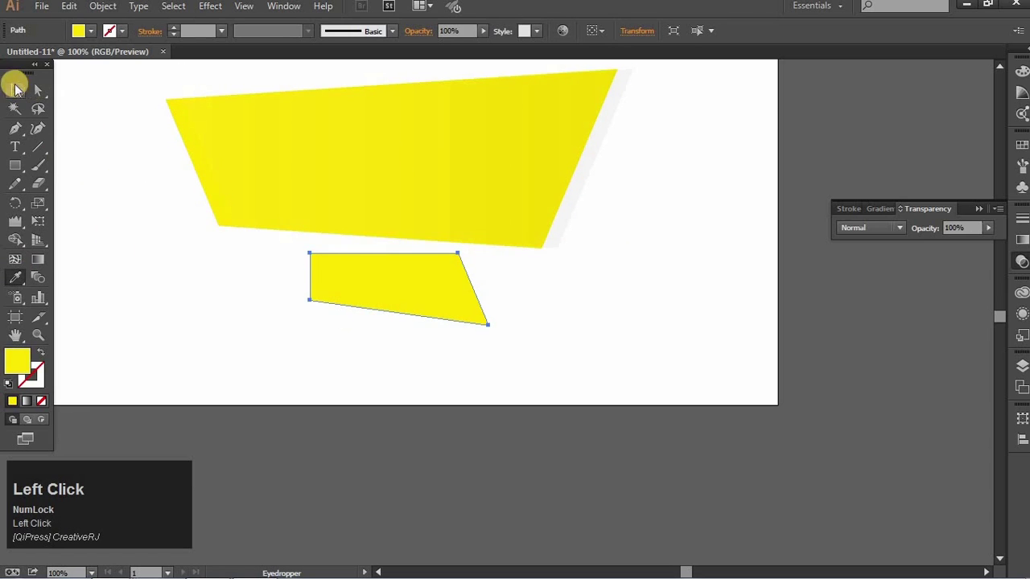
Fill the fold with the banner yellow, keep a spare copy off the artboard and nudge the fold under the banner's edge.
{"action": "key", "text": "Left"}
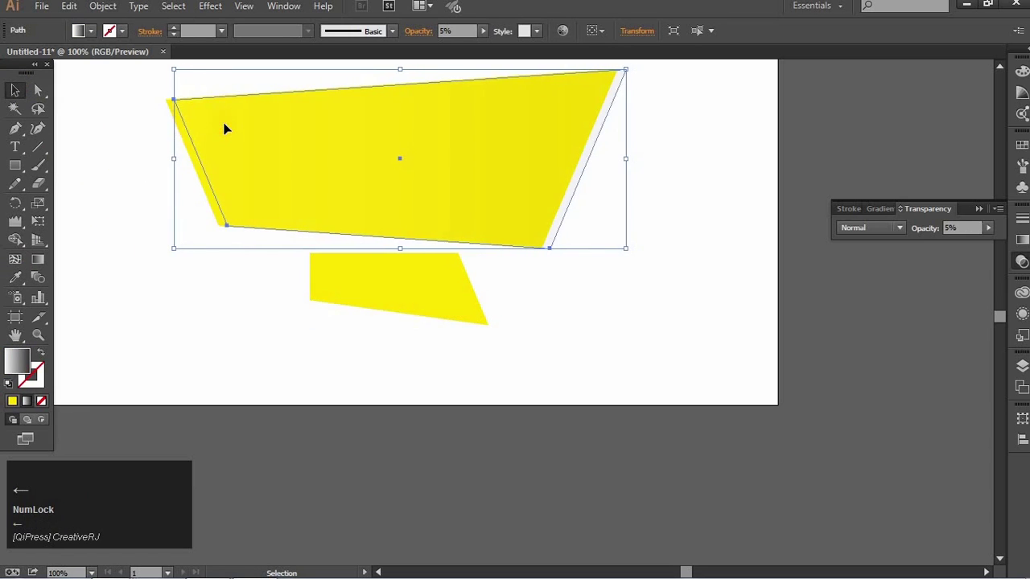
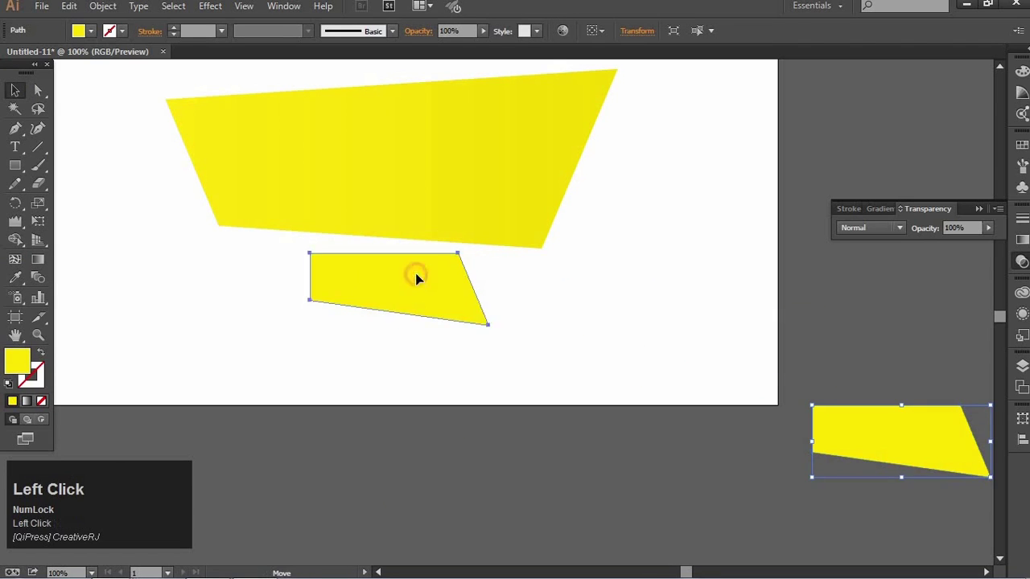
{"action": "key", "text": "Left"}
{"action": "key", "text": "Up"}
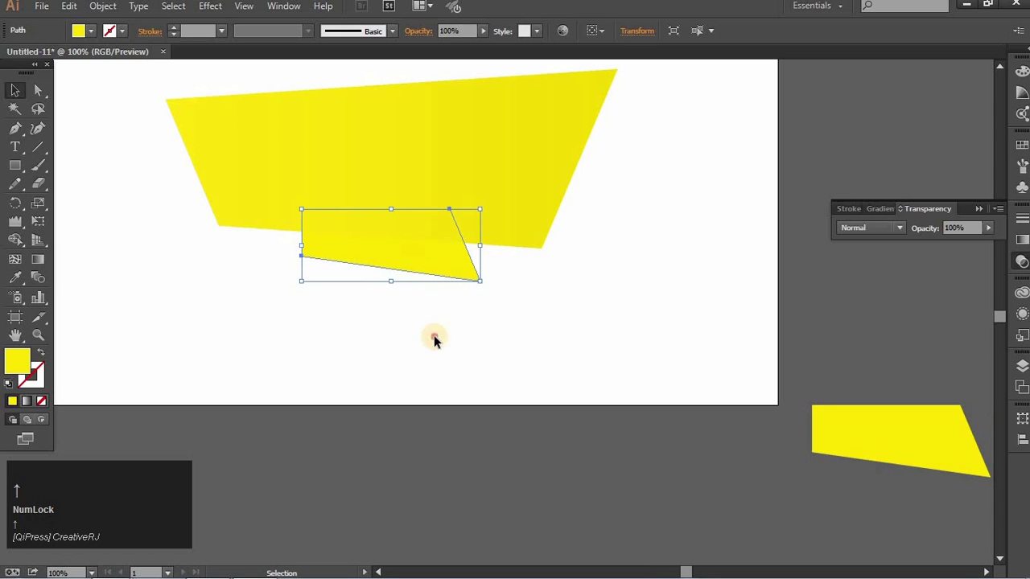
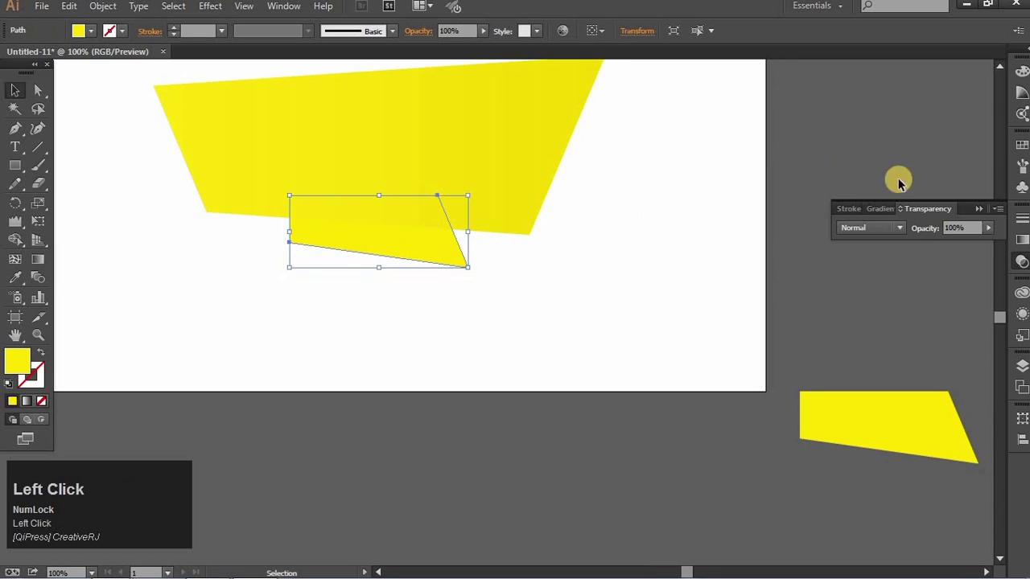
Give the fold a linear gradient with a light yellow stop and an orange stop via the Gradient panel.
{"action": "left_click", "coordinate": [886, 216]}
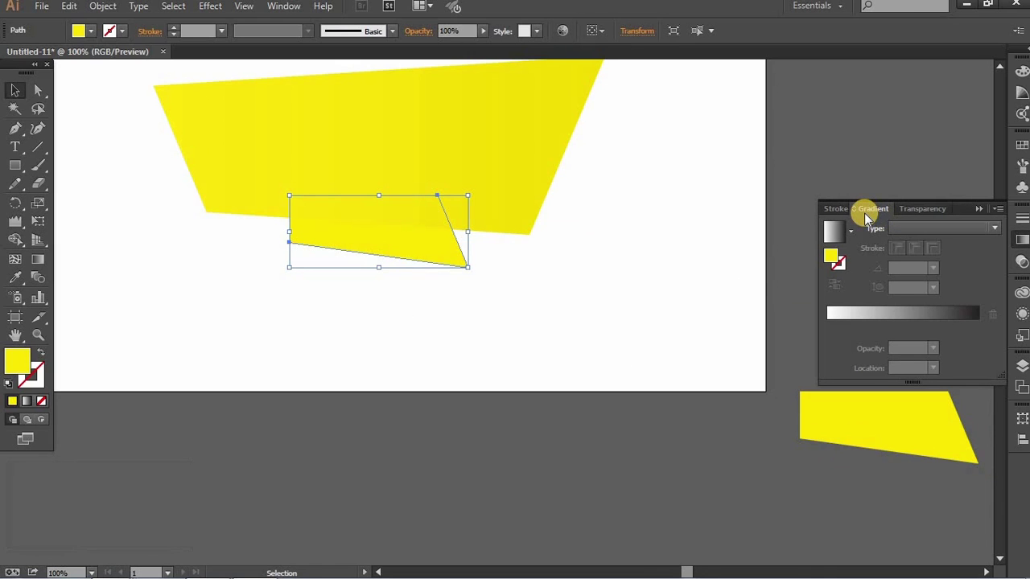
{"action": "left_click", "coordinate": [876, 324]}
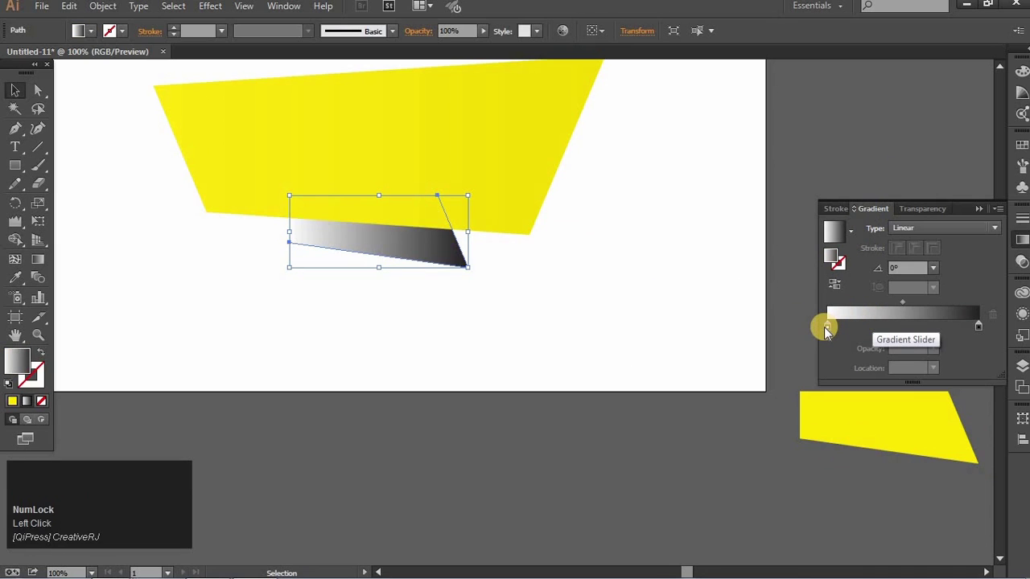
{"action": "left_click", "coordinate": [830, 333]}
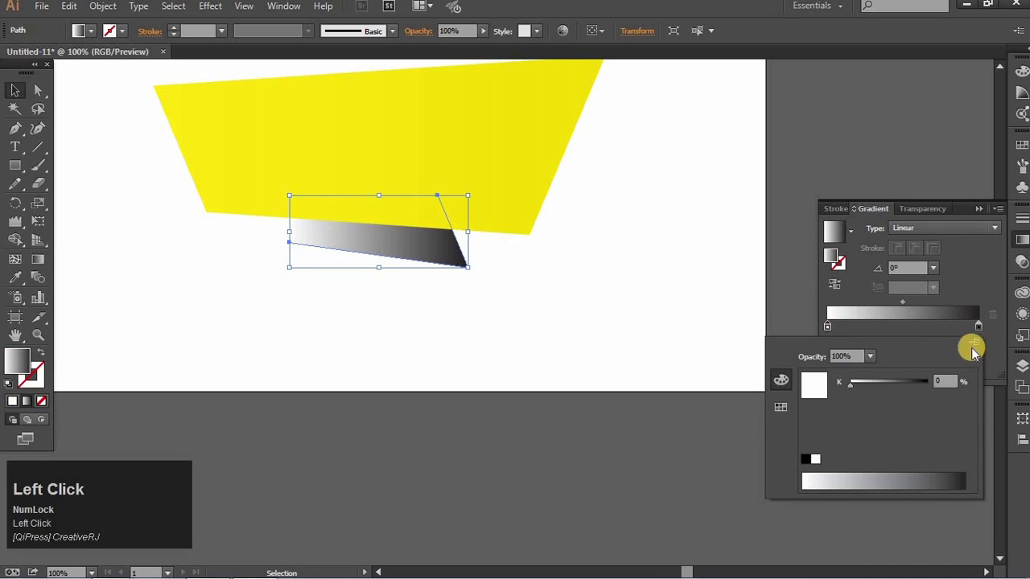
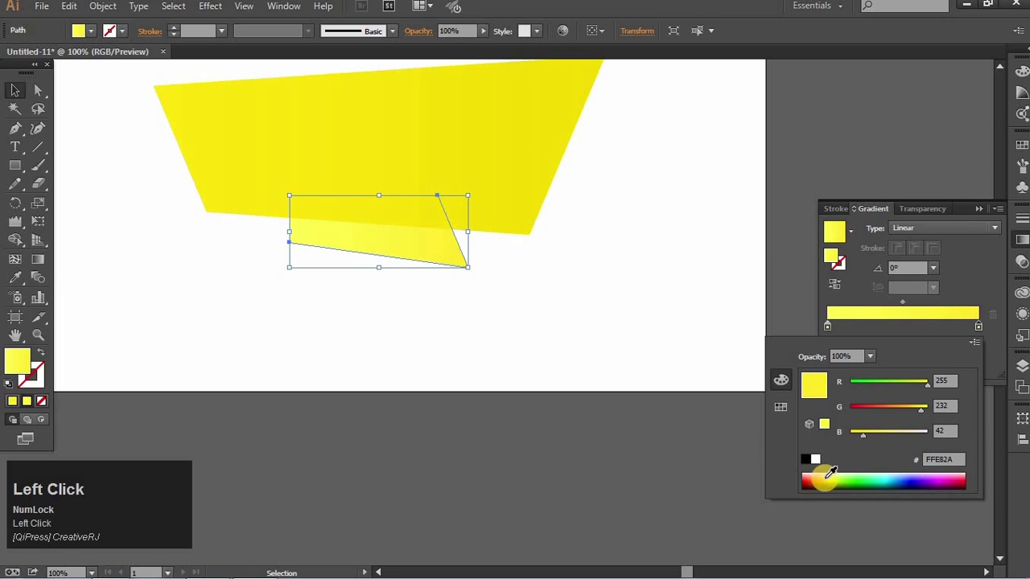
{"action": "left_click", "coordinate": [833, 337]}
{"action": "left_click", "coordinate": [833, 335]}
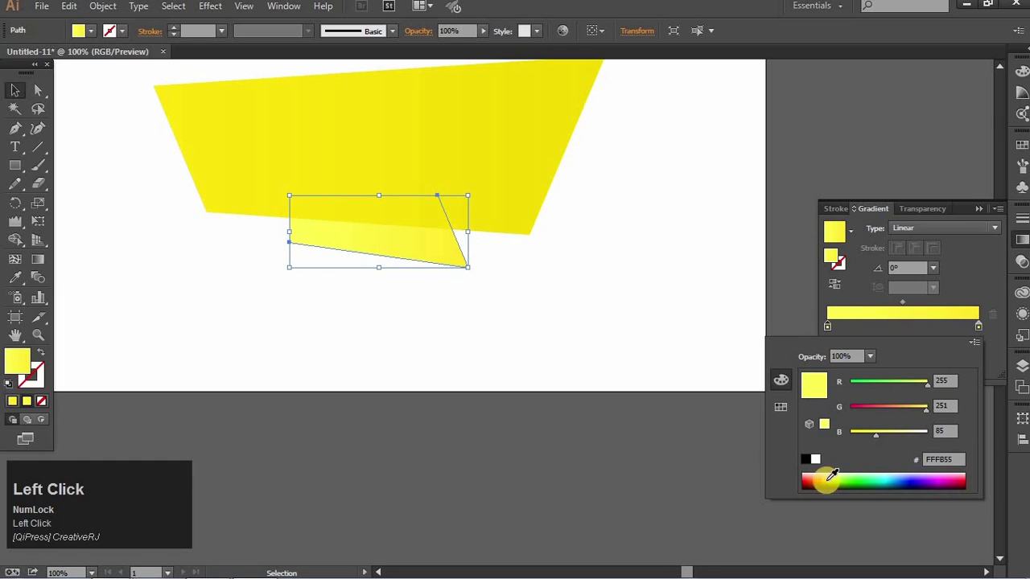
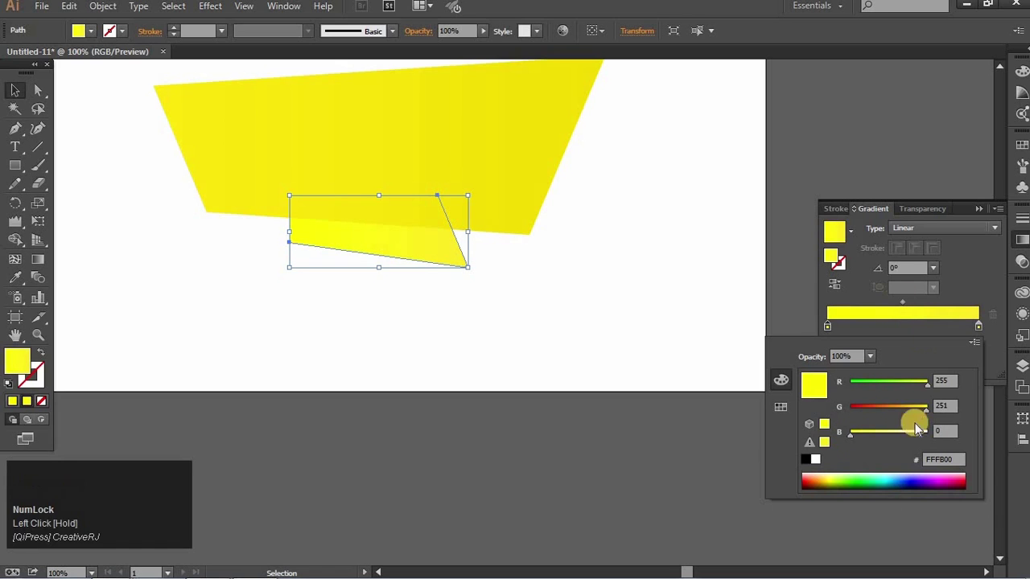
{"action": "left_click_drag", "start_coordinate": [982, 335], "coordinate": [910, 414]}
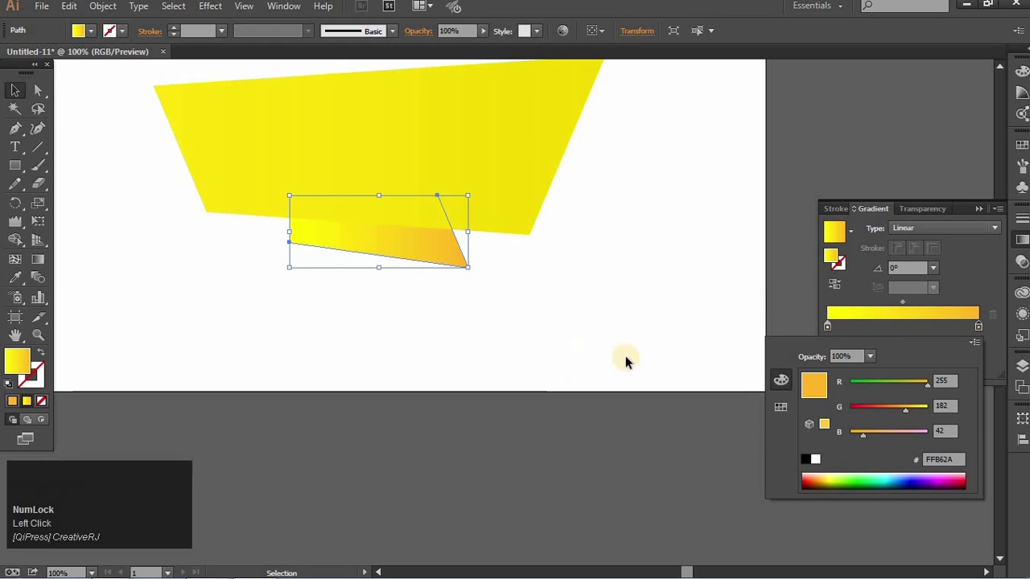
{"action": "left_click", "coordinate": [871, 282]}
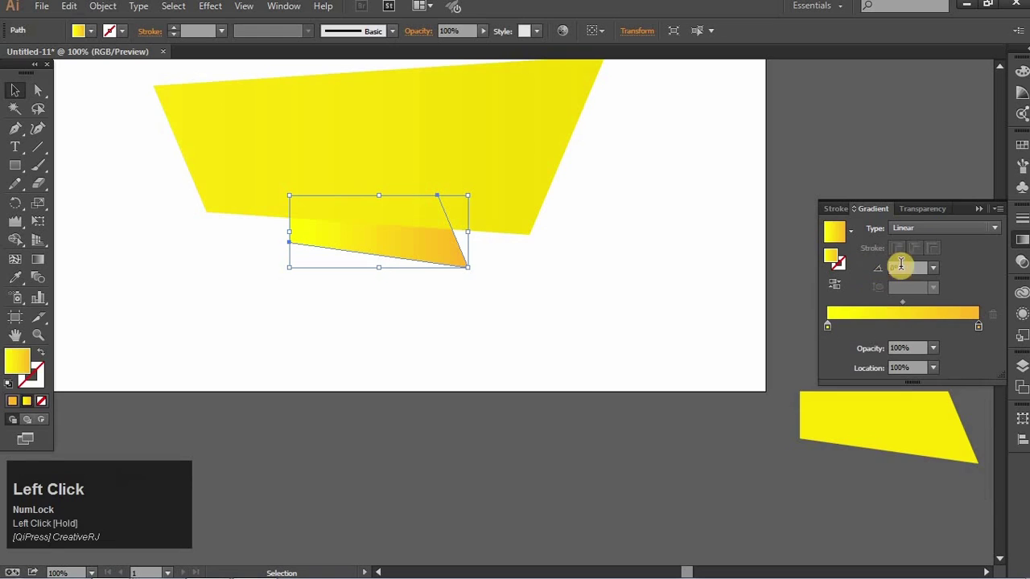
Set the fold's gradient angle to 90° and paste a copy in front to shape into a faint crease strip.
{"action": "key", "text": "Down"}
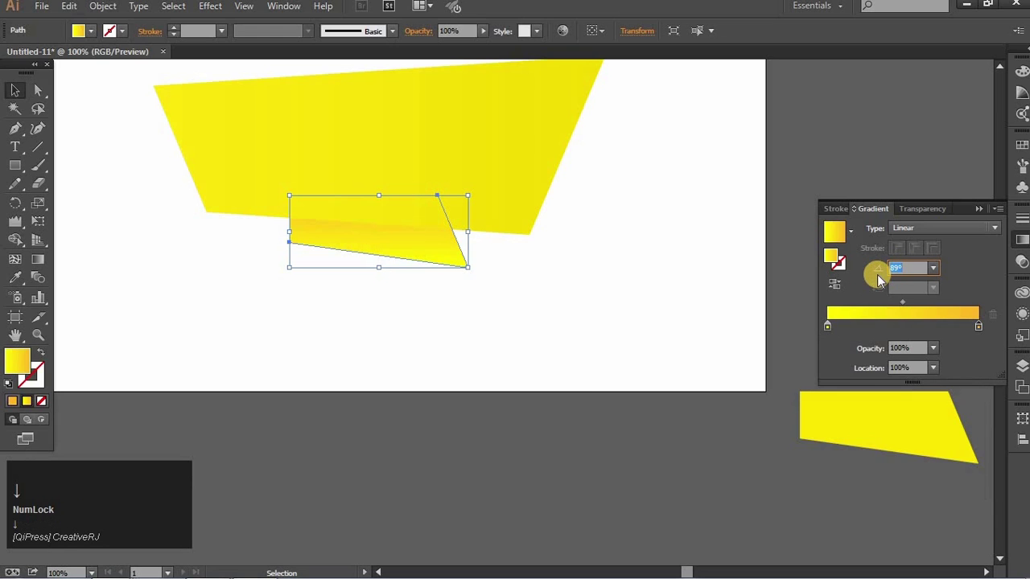
{"action": "key", "text": "Up"}
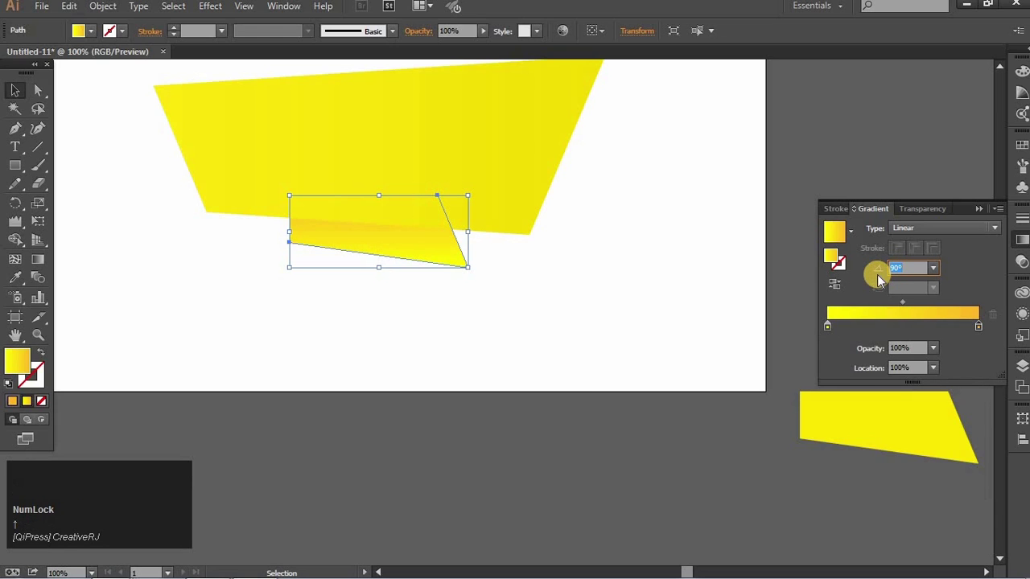
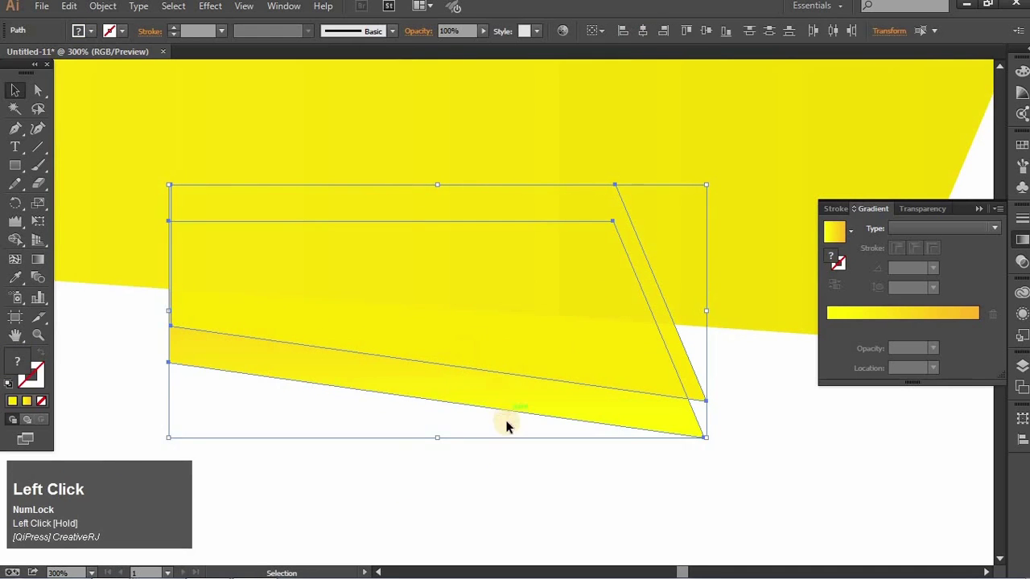
{"action": "key", "text": "Left"}
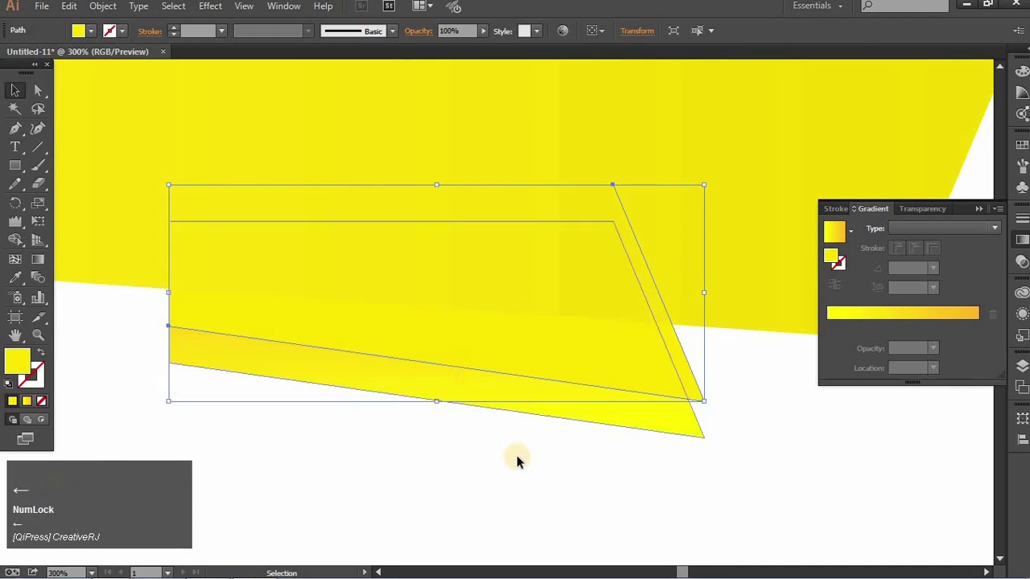
{"action": "key", "text": "Up"}
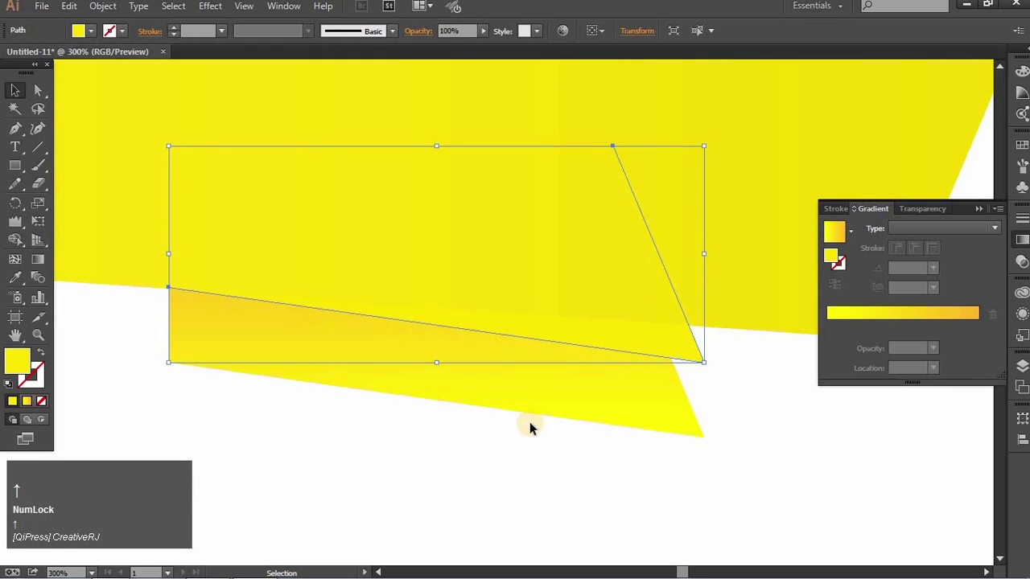
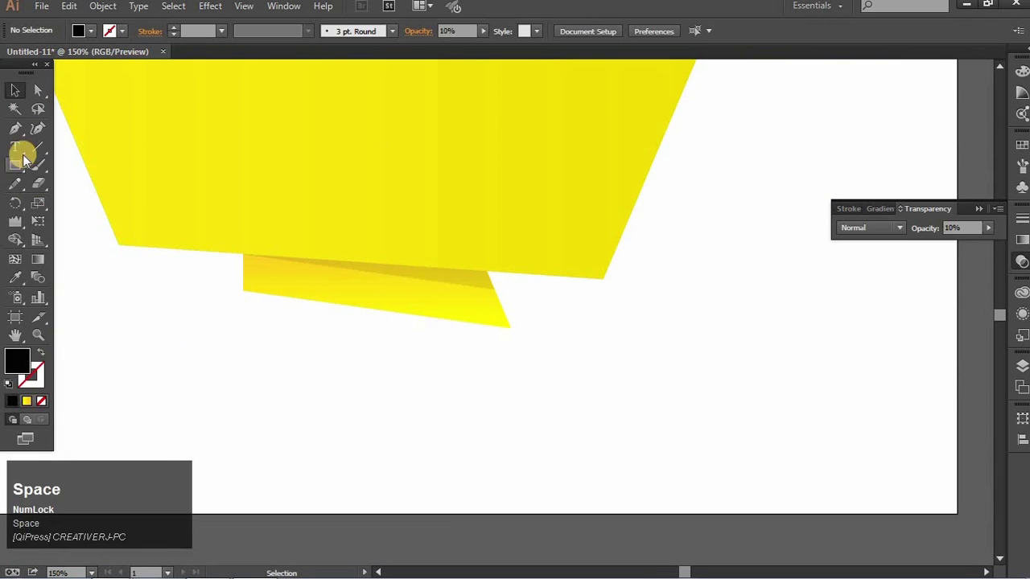
Draw a triangular second fold below the first tab with the Pen tool and send it back via Arrange.
{"action": "left_click", "coordinate": [306, 271]}
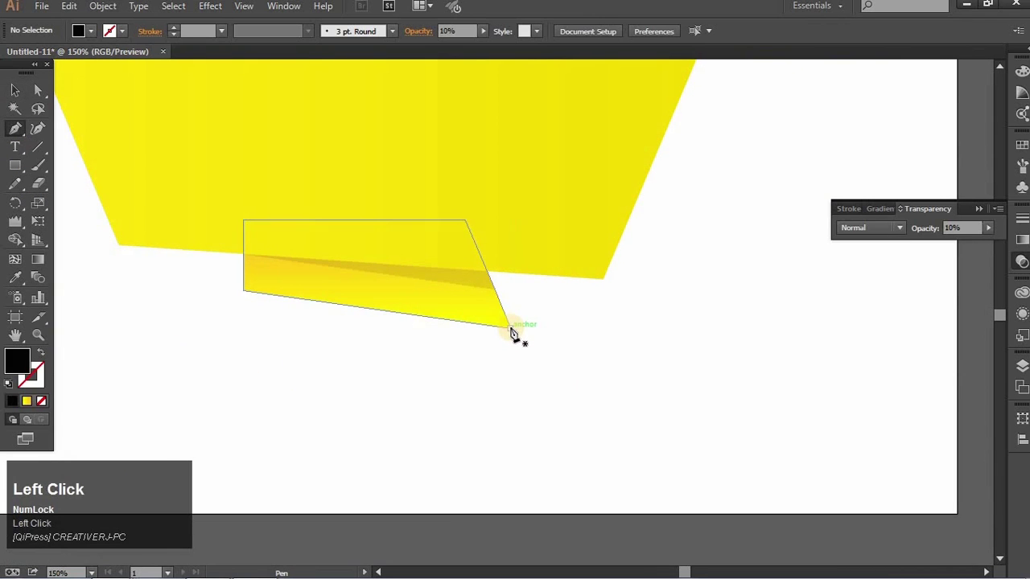
{"action": "left_click", "coordinate": [513, 332]}
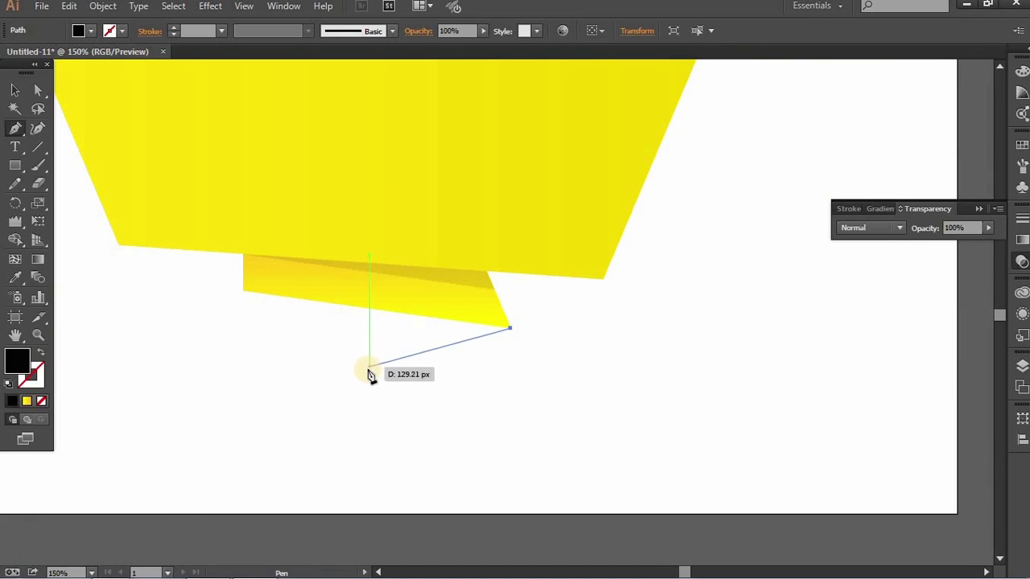
{"action": "left_click", "coordinate": [374, 372]}
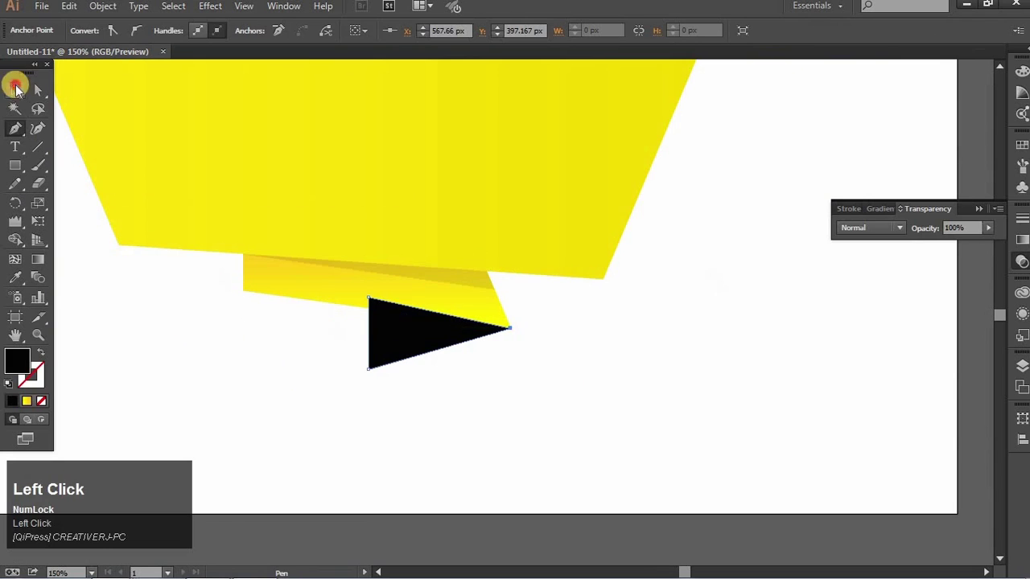
{"action": "right_click", "coordinate": [393, 342]}
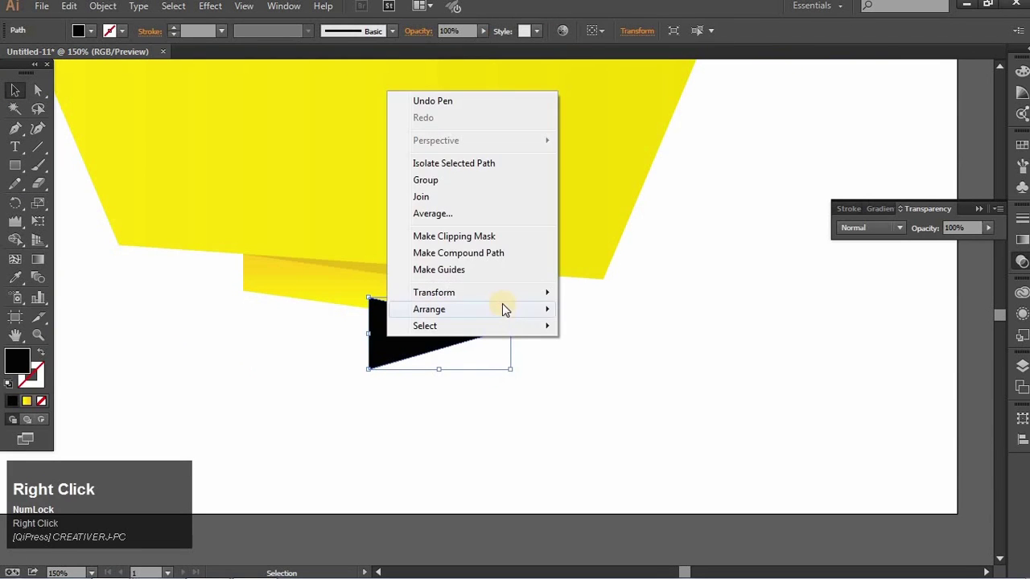
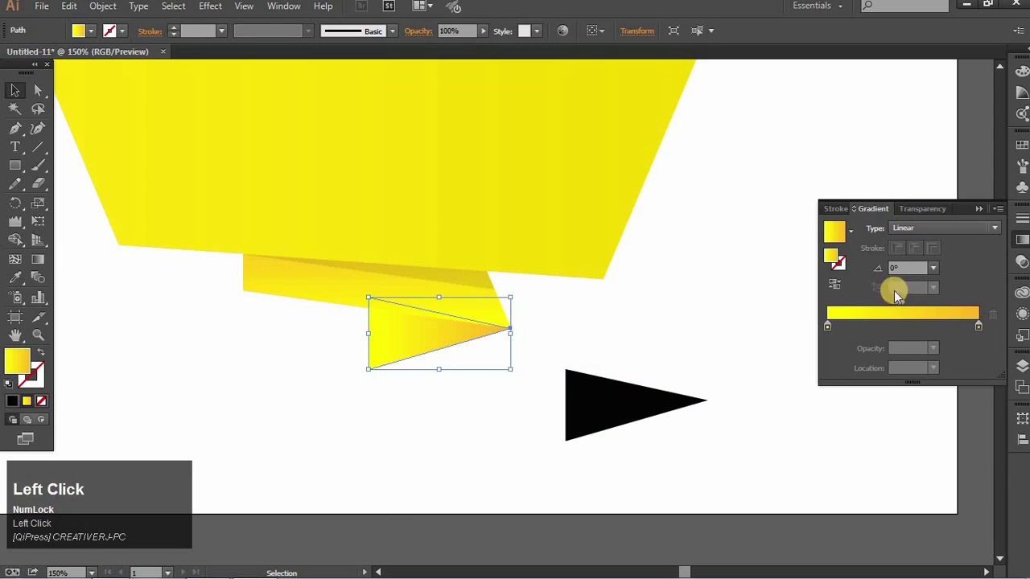
Set the triangle's yellow-to-orange gradient to a 90° vertical angle.
{"action": "key", "text": "Down"}
{"action": "key", "text": "Up"}
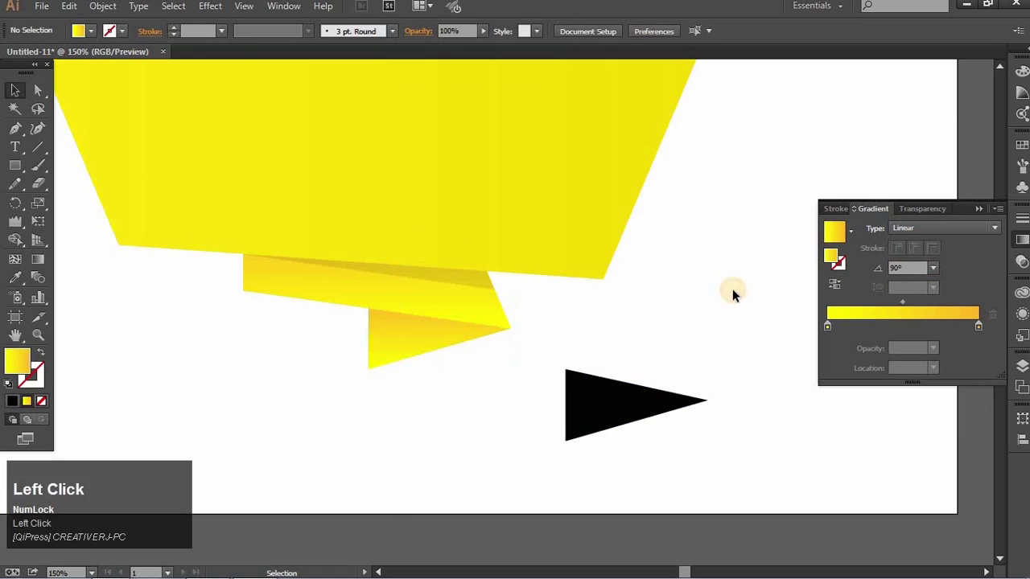
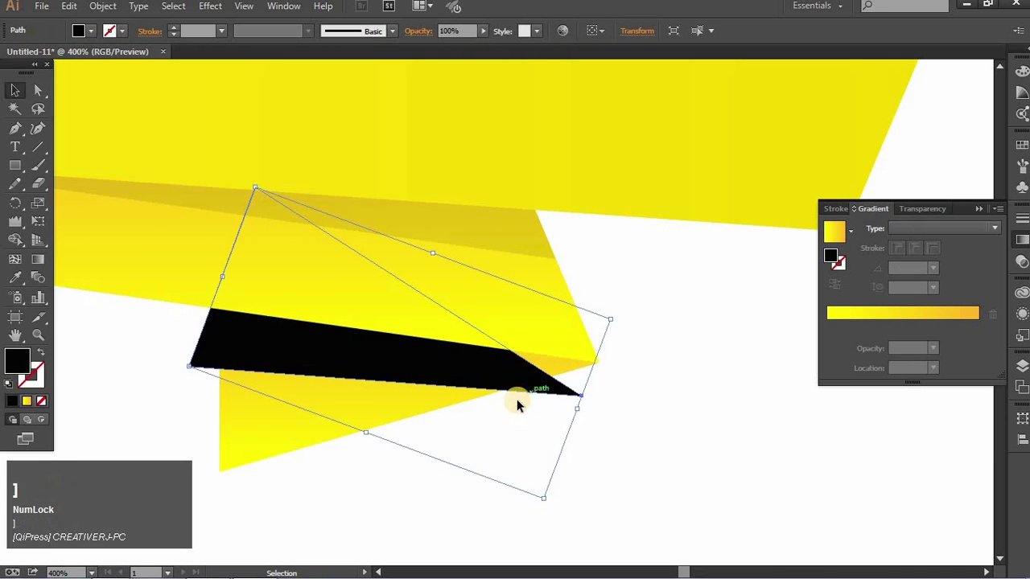
Delete the misshapen black piece and draw a thin shadow wedge along the crease between the folds.
{"action": "key", "text": "BackSpace"}
{"action": "left_click", "coordinate": [166, 241]}
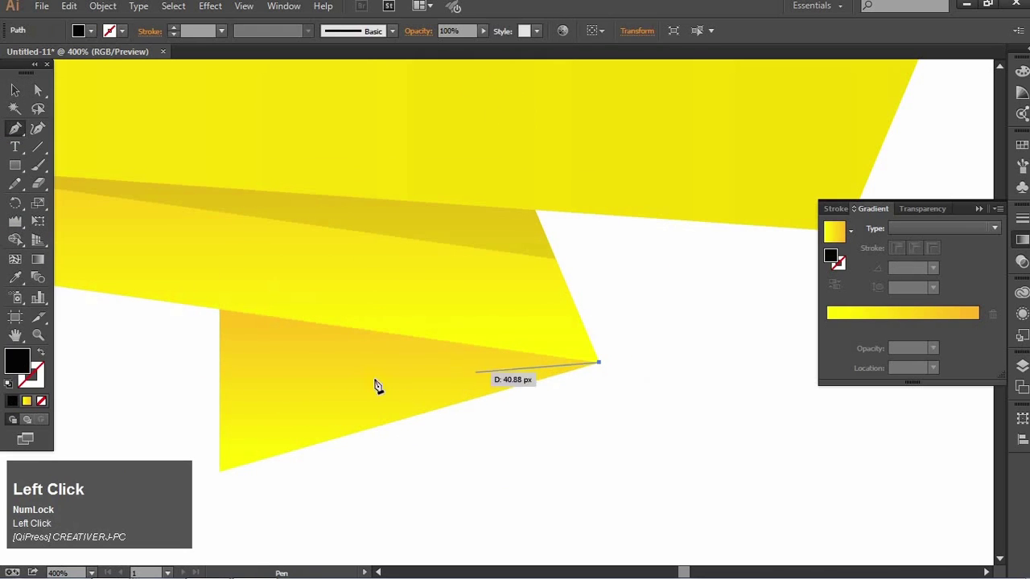
{"action": "left_click", "coordinate": [228, 360]}
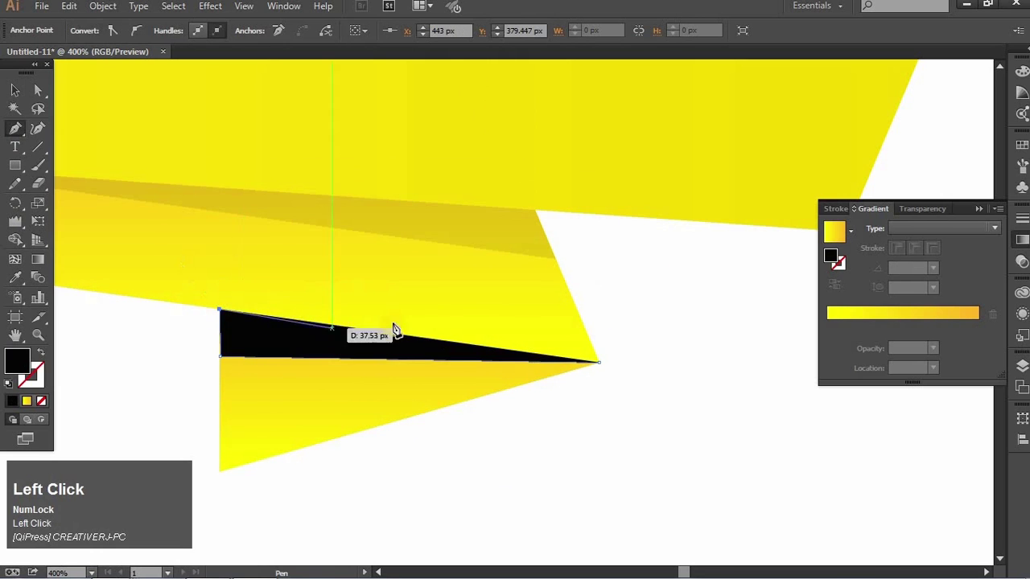
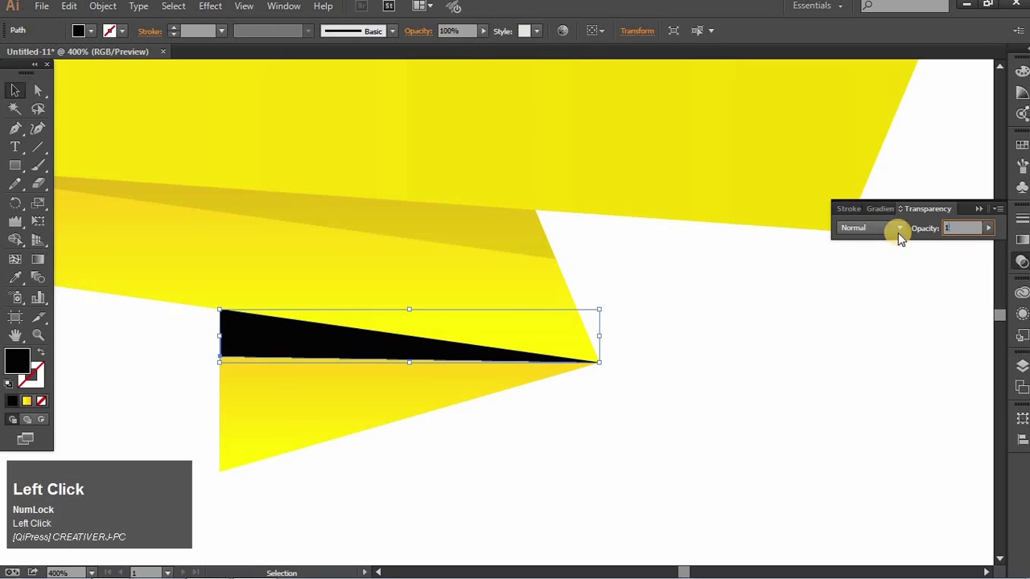
Fade the crease shadow to 10% opacity, then copy the yellow-orange gradient onto the main banner panel with the Eyedropper.
{"action": "key", "text": "ctrl+-"}
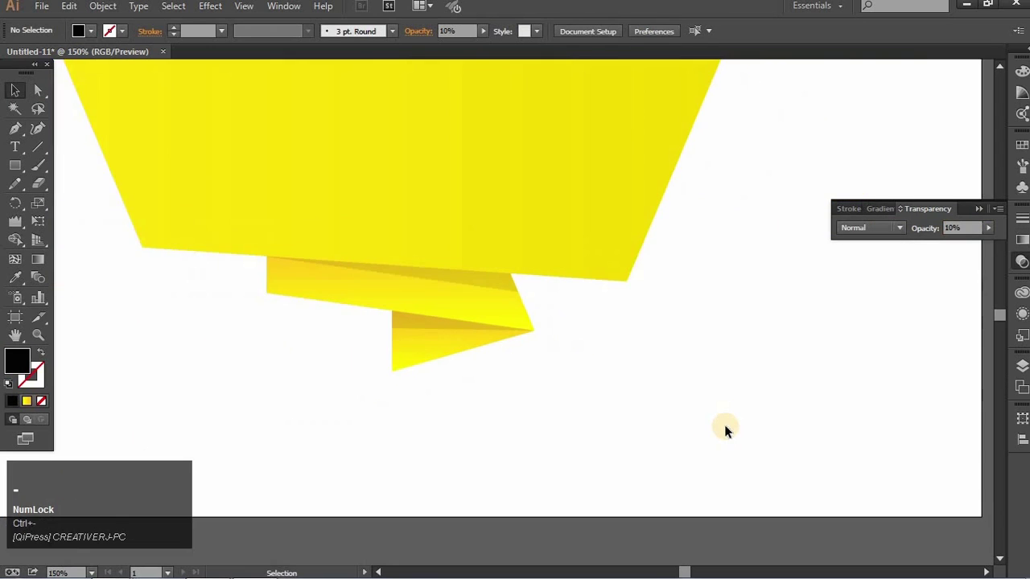
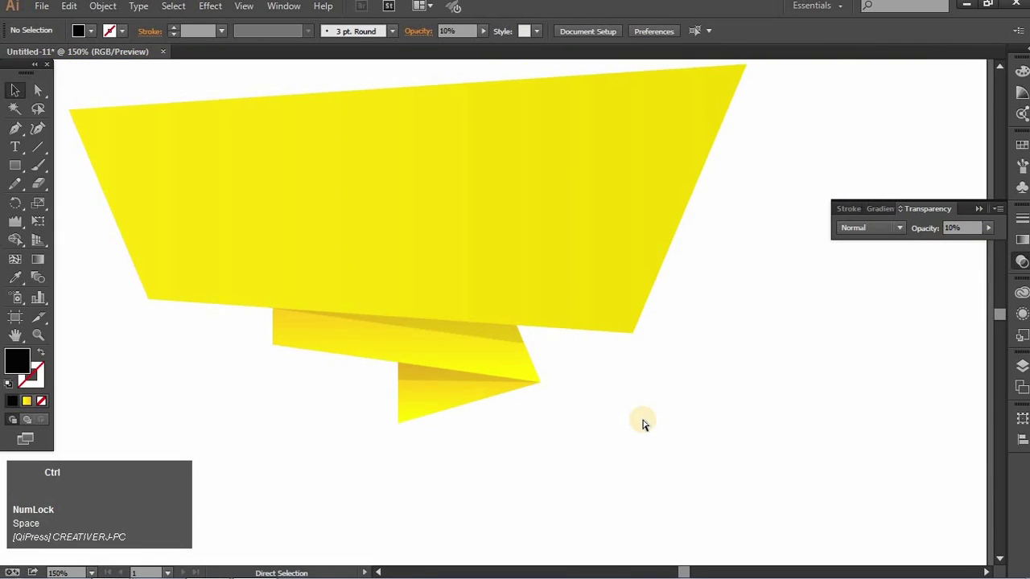
{"action": "key", "text": "ctrl+-"}
{"action": "key", "text": "space"}
{"action": "left_click", "coordinate": [584, 438]}
{"action": "key", "text": "space"}
{"action": "left_click", "coordinate": [529, 289]}
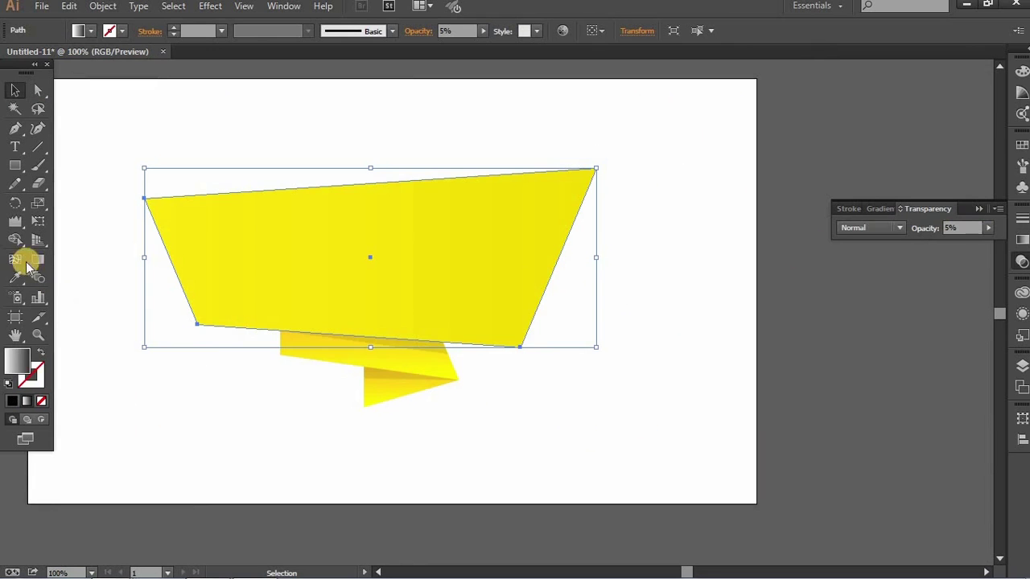
{"action": "left_click", "coordinate": [36, 278]}
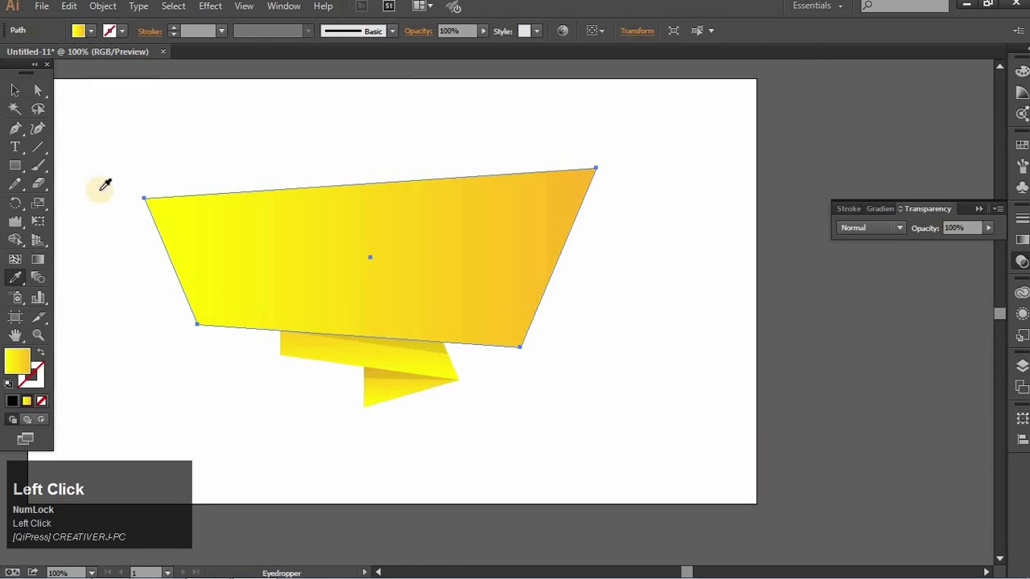
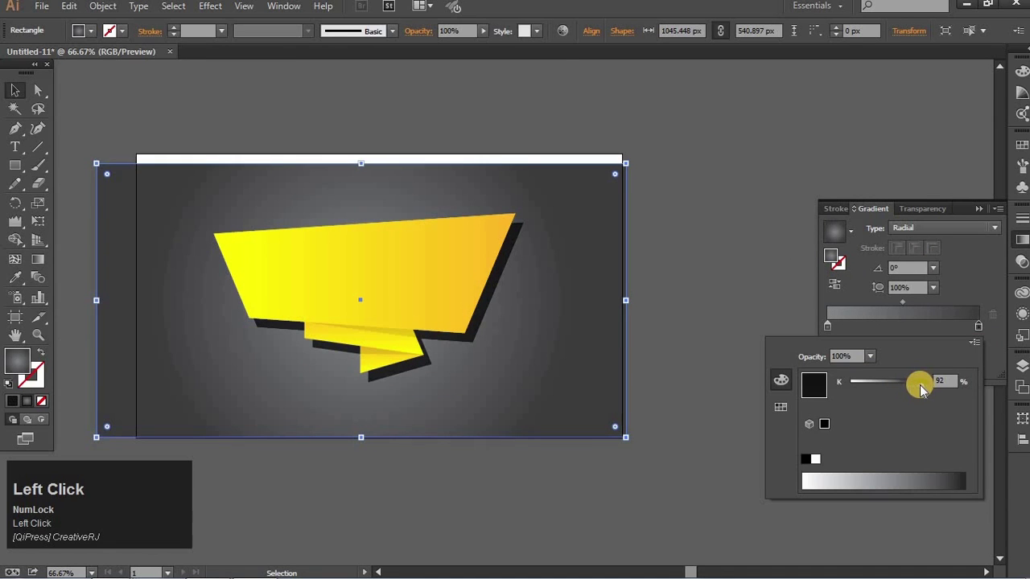
Darken the background radial gradient's outer stop to K 92% and deselect to review the result.
{"action": "key", "text": "space"}
{"action": "left_click", "coordinate": [713, 300]}
{"action": "key", "text": "space"}
{"action": "left_click", "coordinate": [743, 328]}
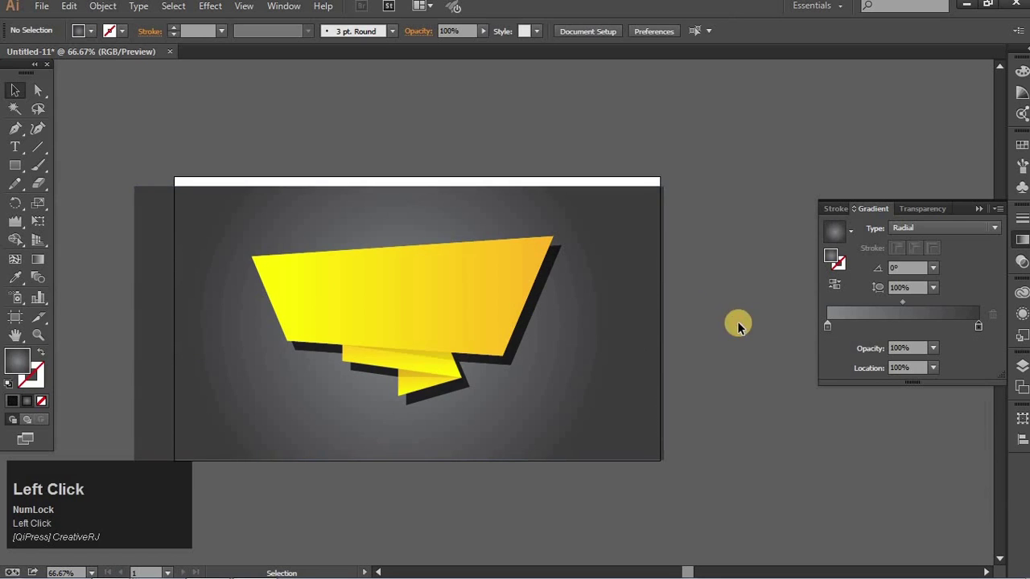
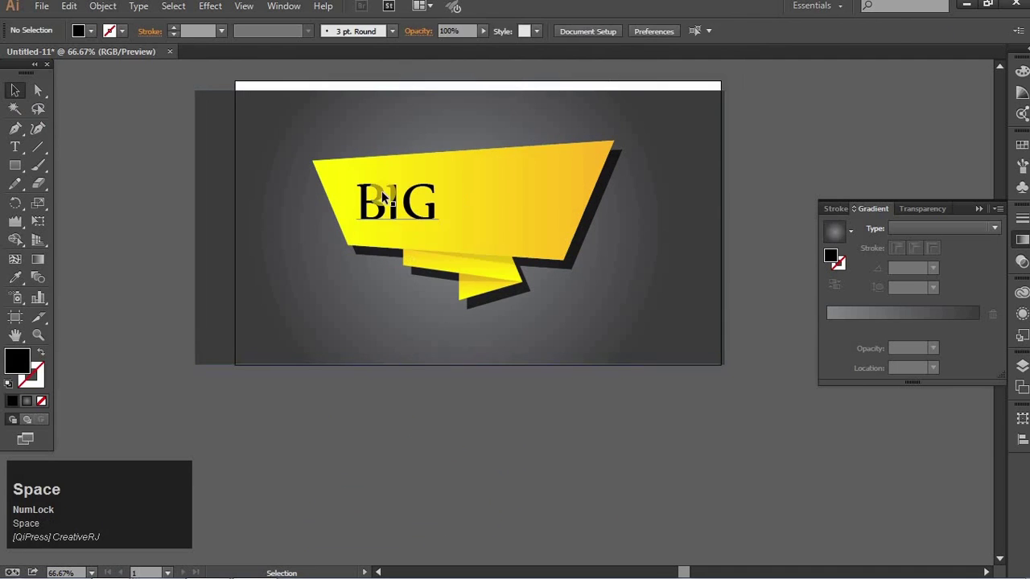
Set the word BIG in Arial Black by searching 'arial' in the Character font field.
{"action": "left_click", "coordinate": [455, 131]}
{"action": "type", "text": "arial"}
{"action": "key", "text": "Down"}
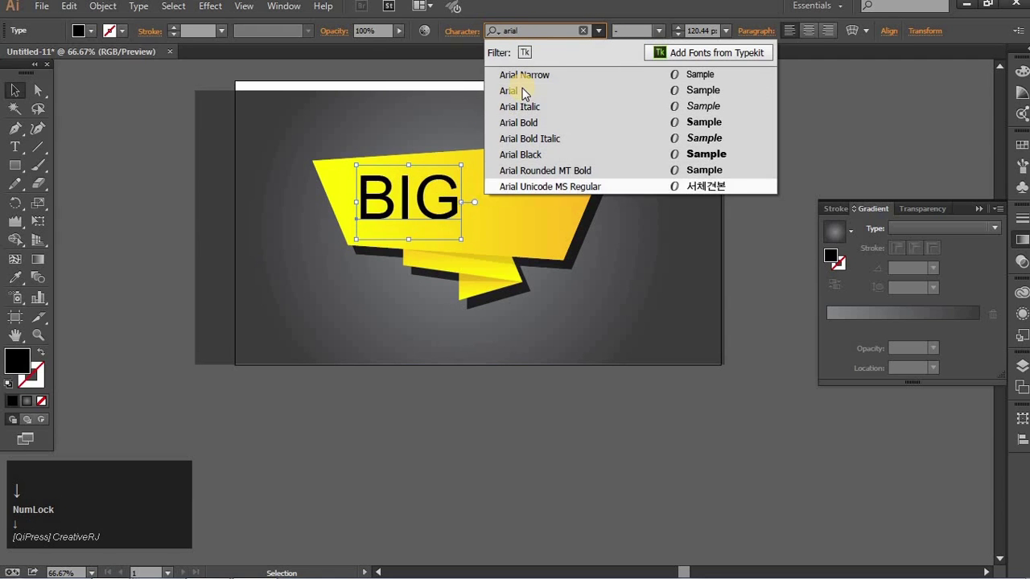
{"action": "key", "text": "Up"}
{"action": "key", "text": "Return"}
{"action": "left_click", "coordinate": [472, 486]}
{"action": "key", "text": "space"}
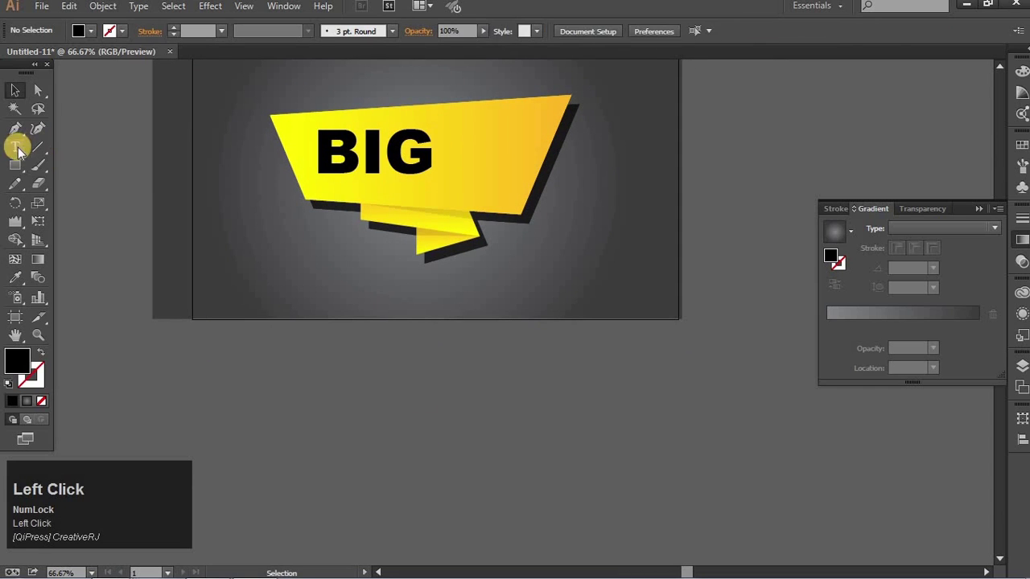
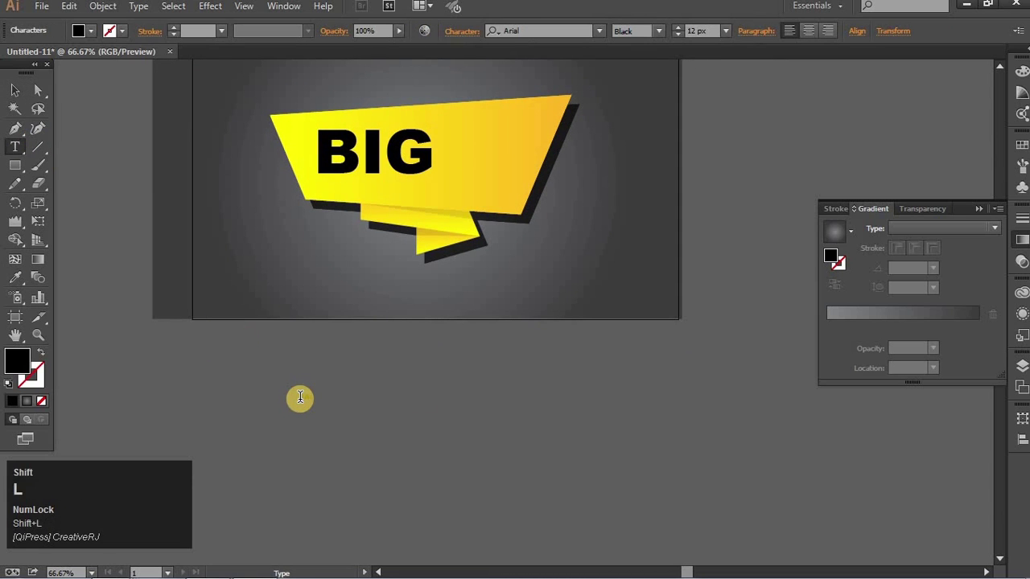
Write 'Sale' in Brush Script MT Italic and scale it beside BIG on the banner.
{"action": "key", "text": "="}
{"action": "type", "text": "=="}
{"action": "key", "text": "BackSpace"}
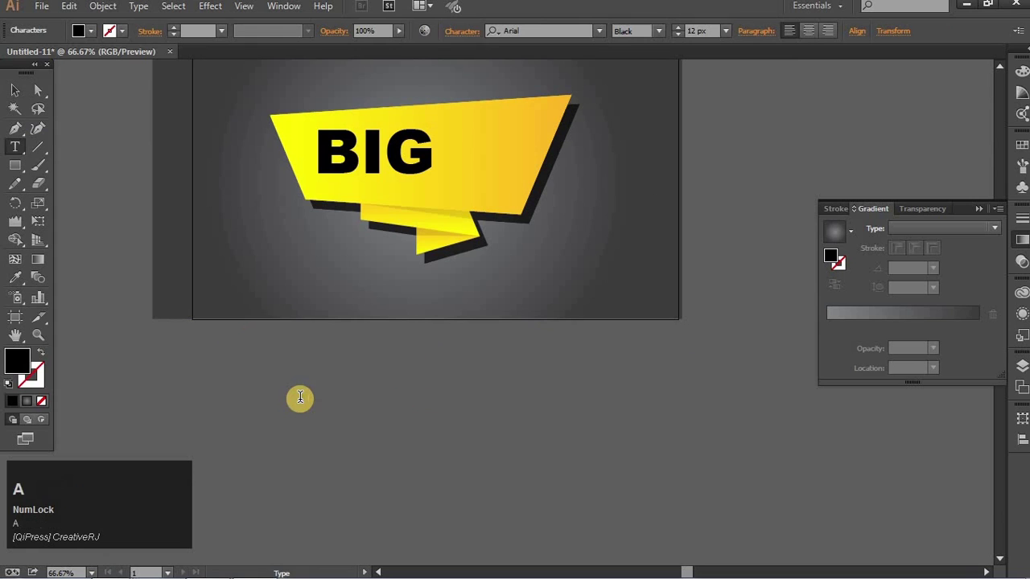
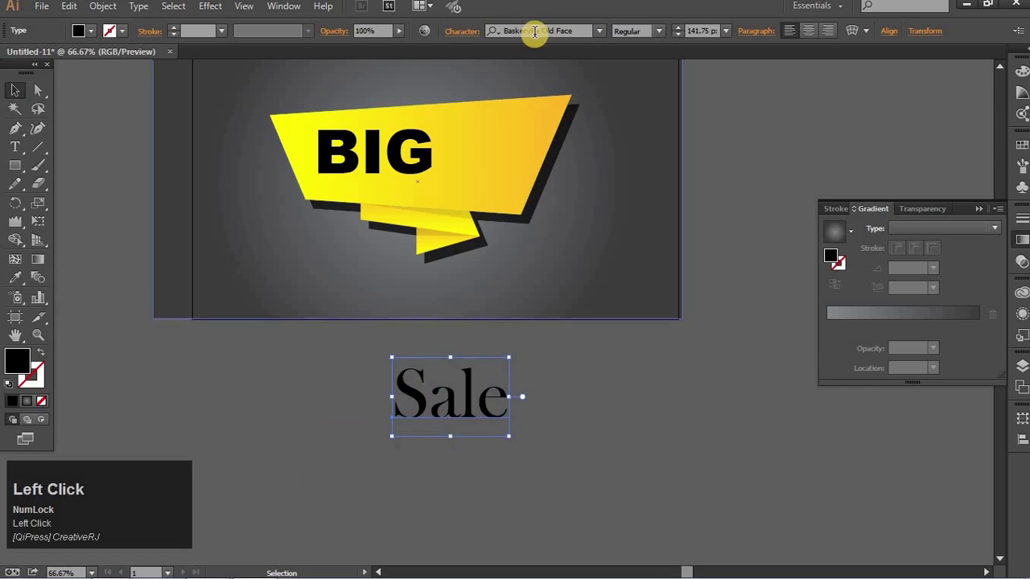
{"action": "key", "text": "Down"}
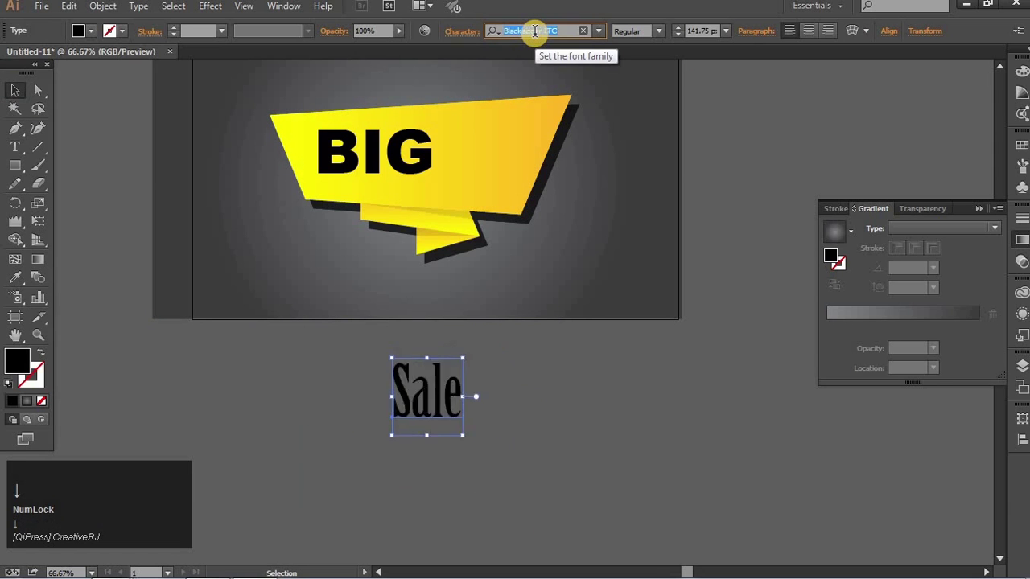
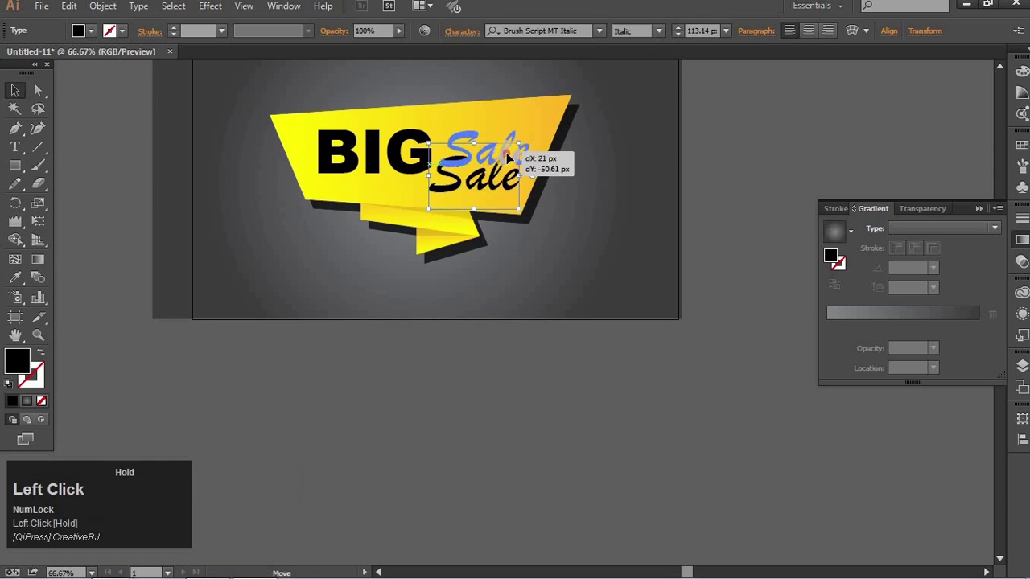
{"action": "key", "text": "Down"}
{"action": "key", "text": "Up"}
{"action": "key", "text": "Right"}
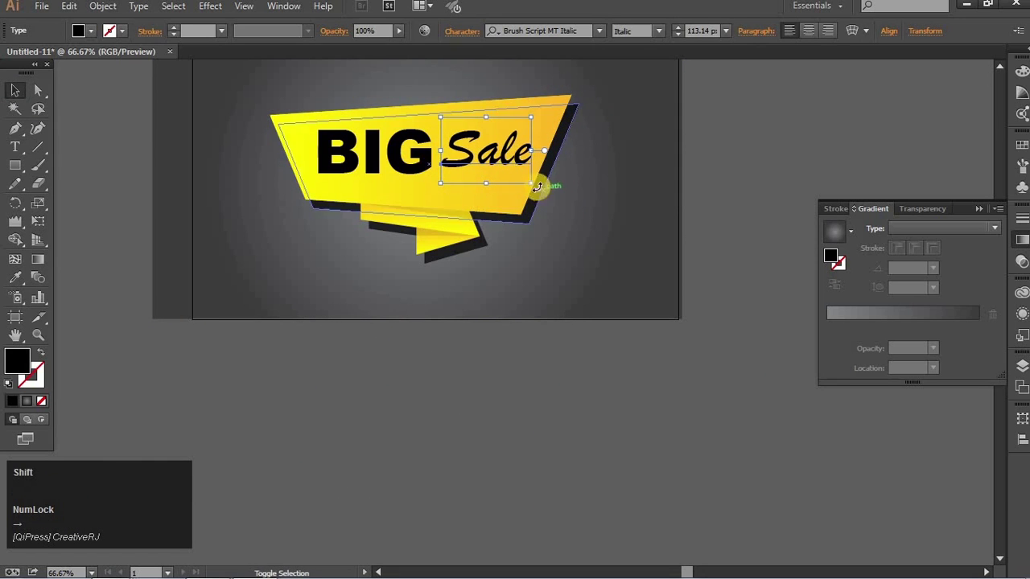
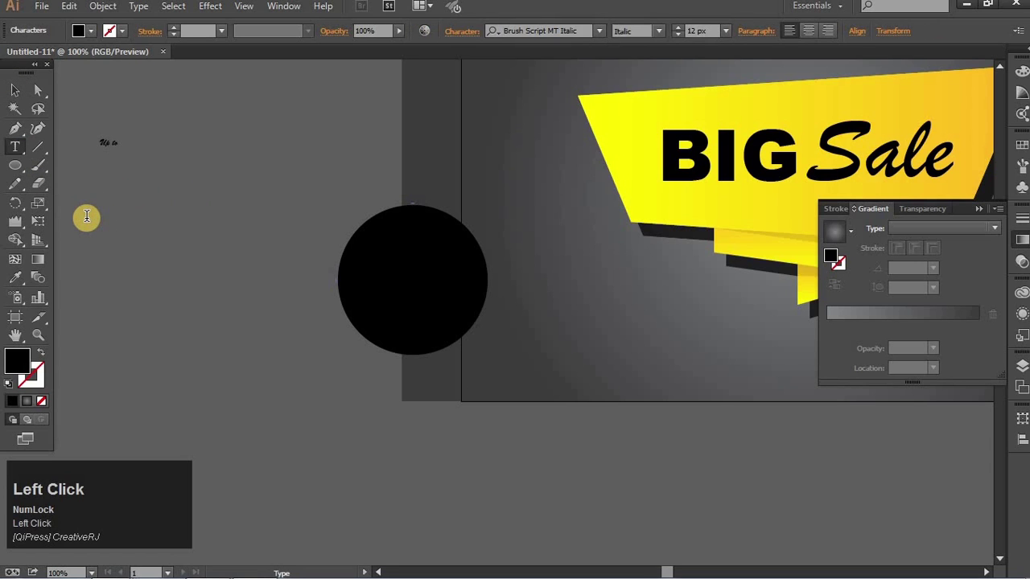
Add the white badge labels 'Up to', '50%' and 'Off' near the circle.
{"action": "key", "text": "shift+5"}
{"action": "left_click", "coordinate": [18, 93]}
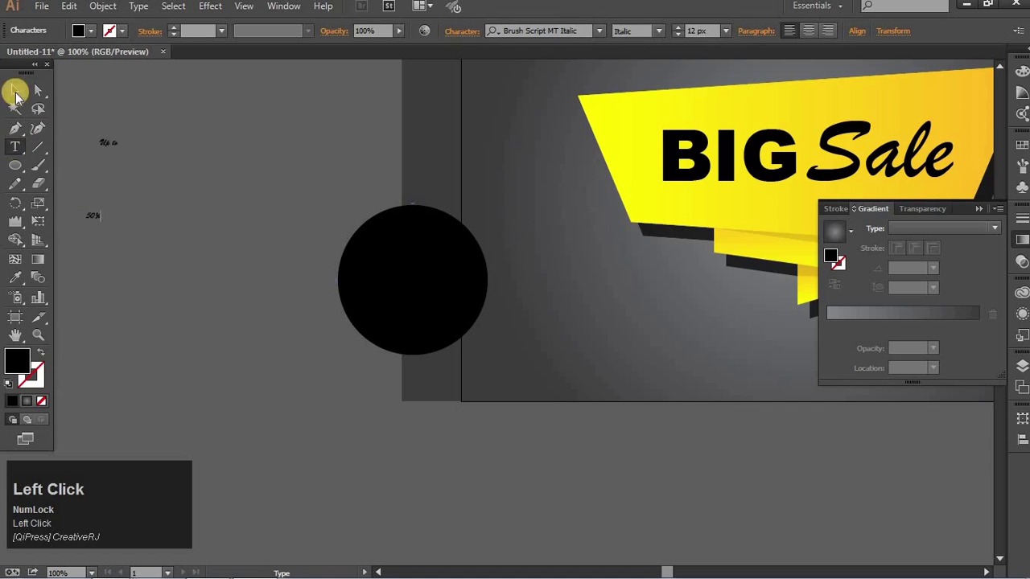
{"action": "key", "text": "shift+o"}
{"action": "key", "text": "f"}
{"action": "key", "text": "f"}
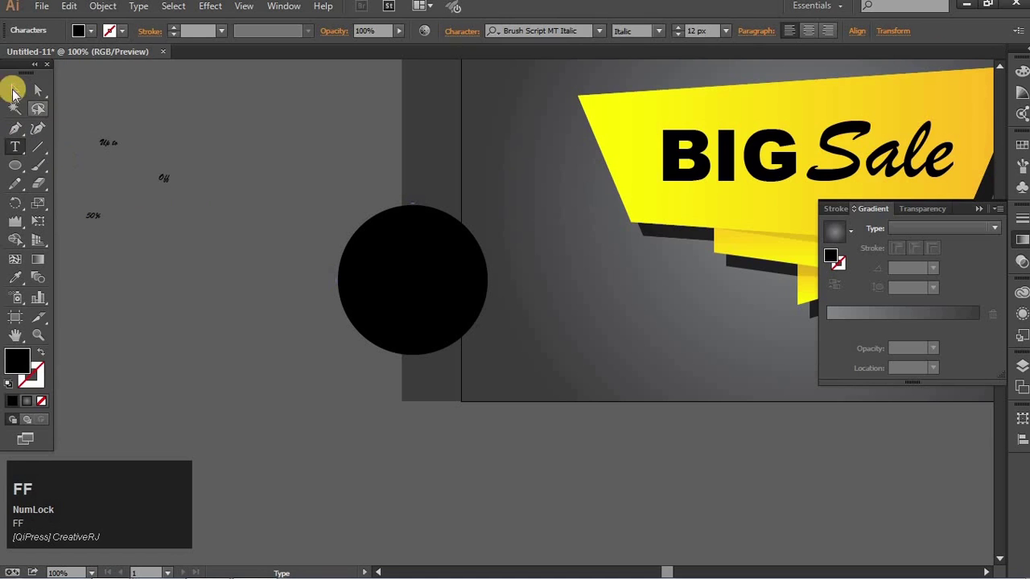
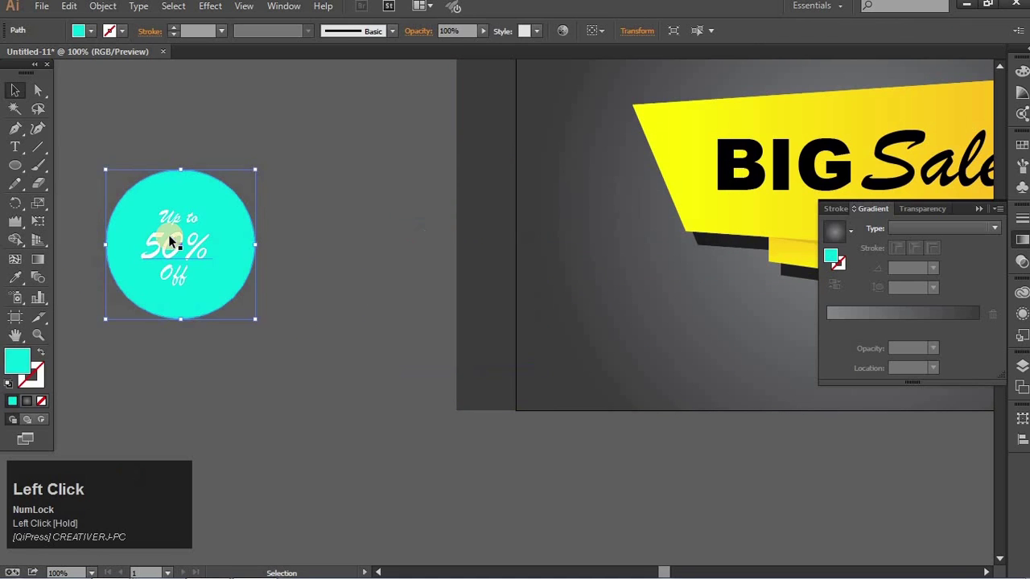
Fill the badge with a darker teal and place it, scaled and slightly tilted, at the banner's lower left.
{"action": "left_click", "coordinate": [26, 371]}
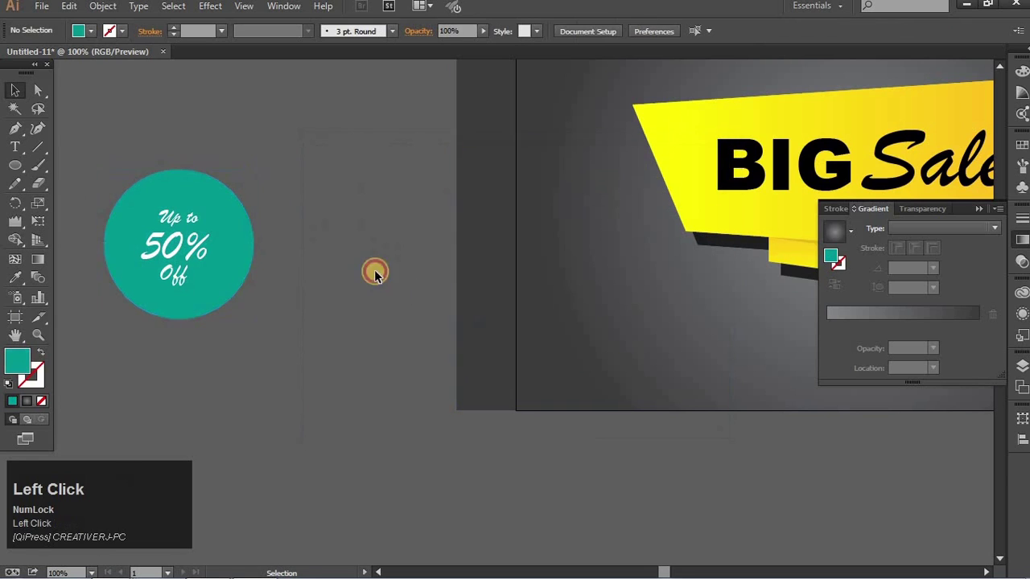
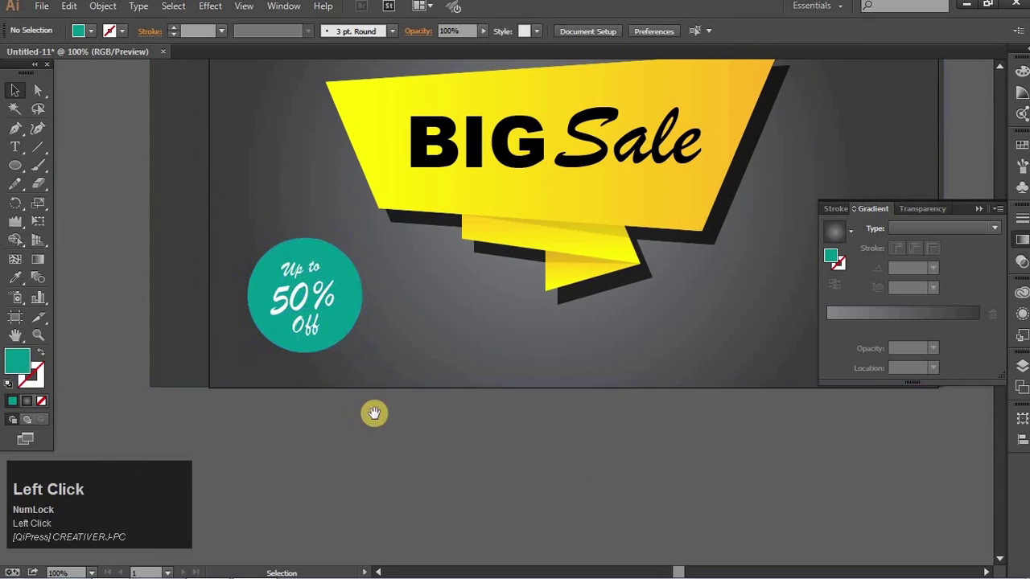
{"action": "left_click", "coordinate": [323, 369]}
{"action": "left_click", "coordinate": [383, 369]}
{"action": "right_click", "coordinate": [384, 369]}
{"action": "key", "text": "ctrl+z"}
{"action": "left_click", "coordinate": [410, 506]}
{"action": "key", "text": "ctrl+z"}
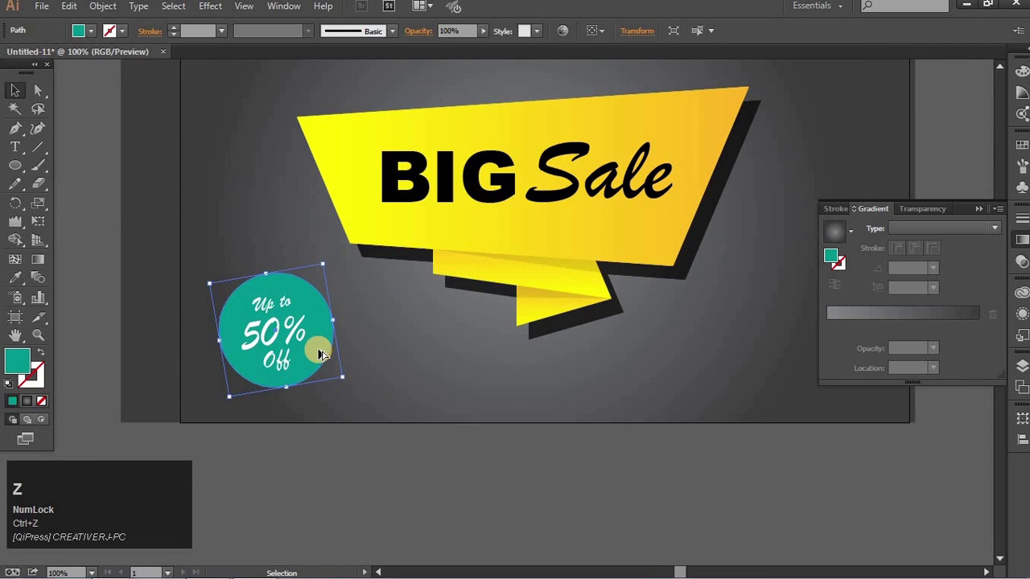
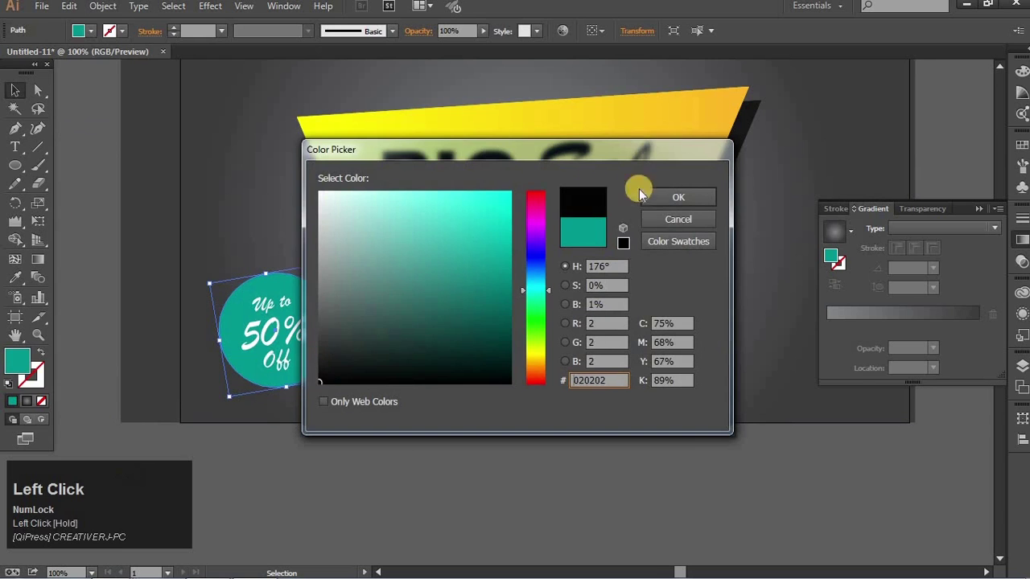
Paste a near-black copy of the circle behind the badge and nudge it to an offset shadow position.
{"action": "key", "text": "Down"}
{"action": "key", "text": "ctrl+z"}
{"action": "key", "text": "z"}
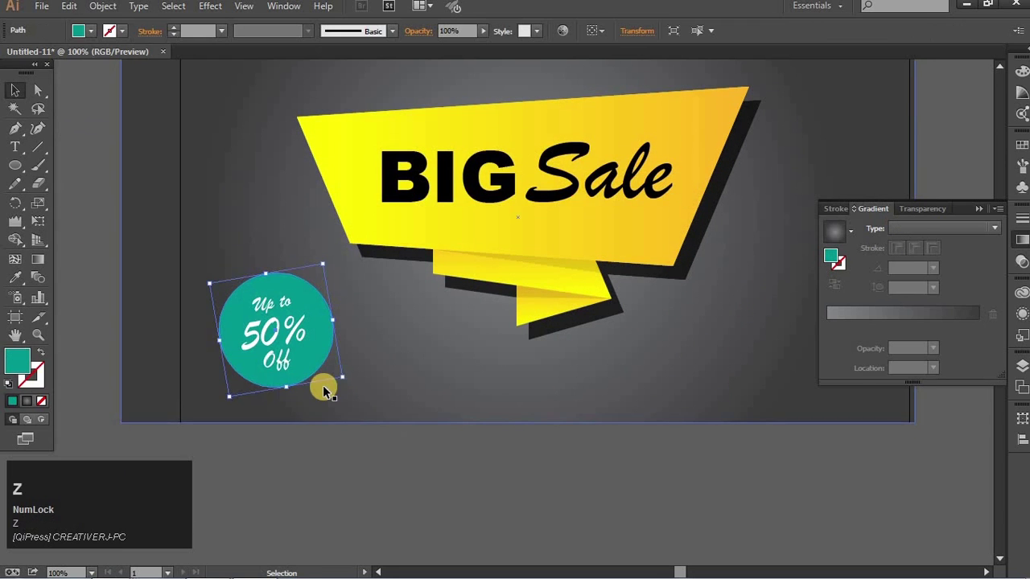
{"action": "key", "text": "shift+Down"}
{"action": "key", "text": "shift+Right"}
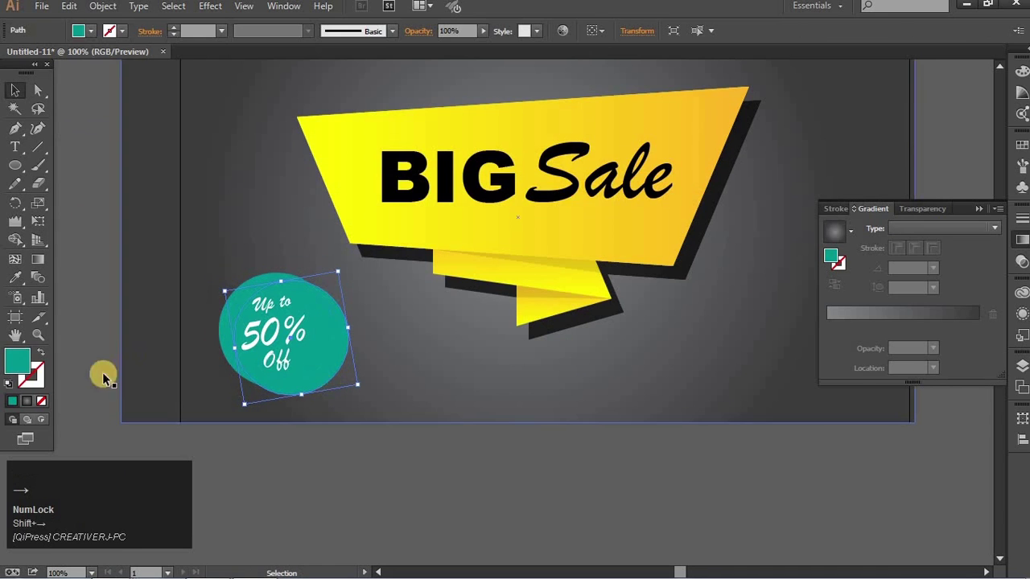
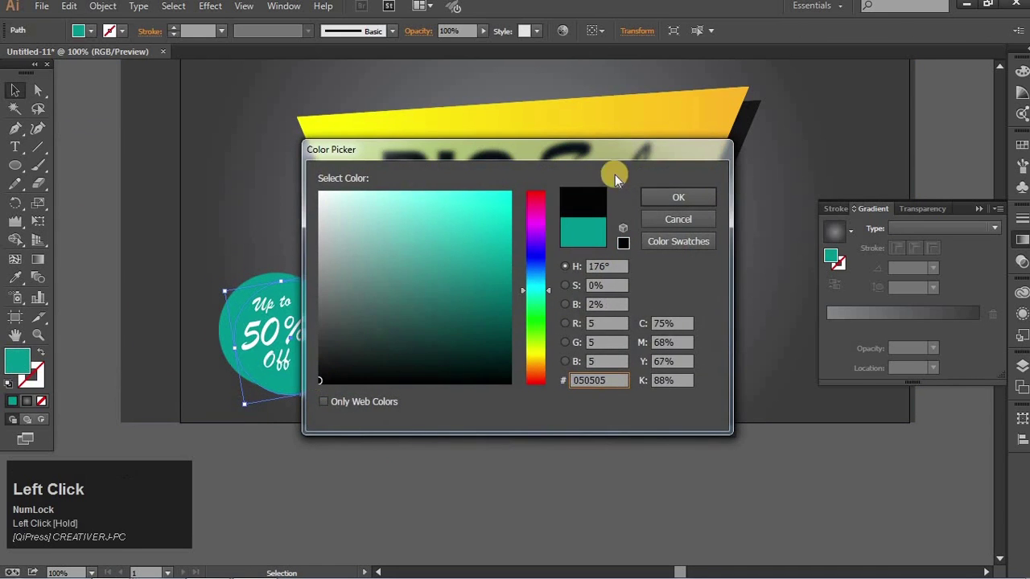
{"action": "key", "text": "Left"}
{"action": "key", "text": "Up"}
{"action": "key", "text": "Left"}
{"action": "key", "text": "Up"}
{"action": "key", "text": "Left"}
{"action": "key", "text": "Up"}
{"action": "key", "text": "Down"}
Lower the shadow's opacity to about 68% in the Transparency panel.
{"action": "left_click", "coordinate": [922, 221]}
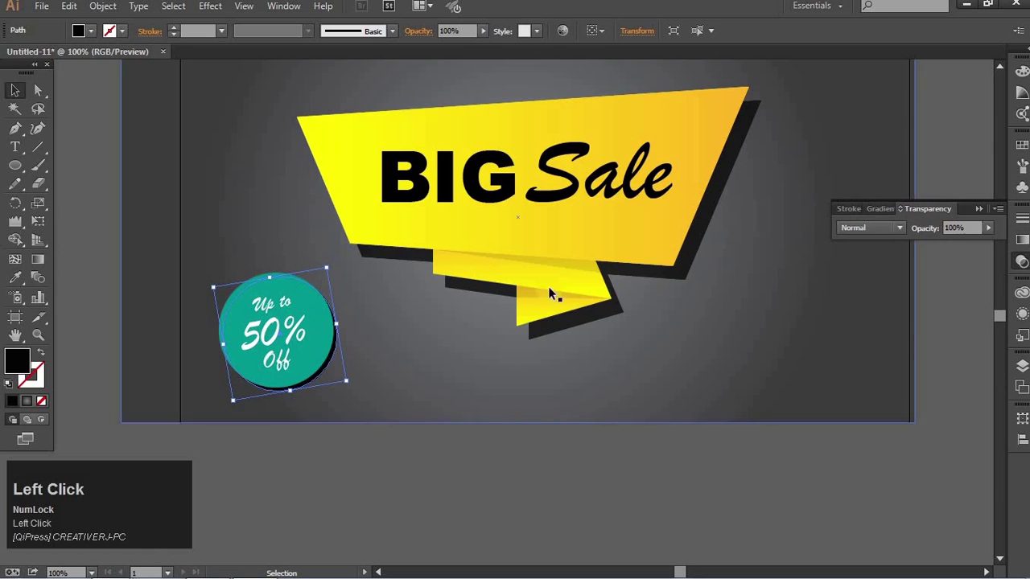
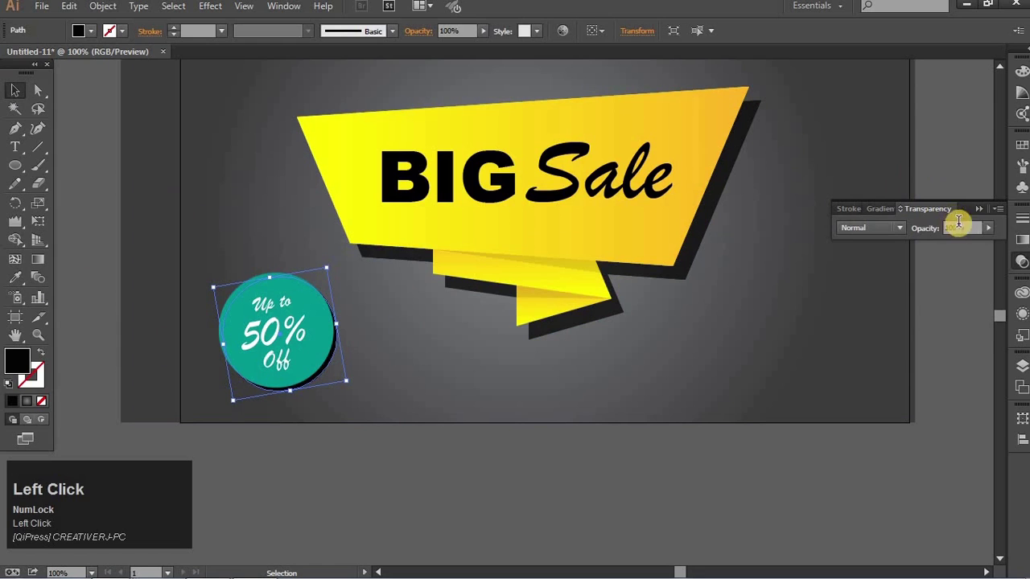
{"action": "key", "text": "Down"}
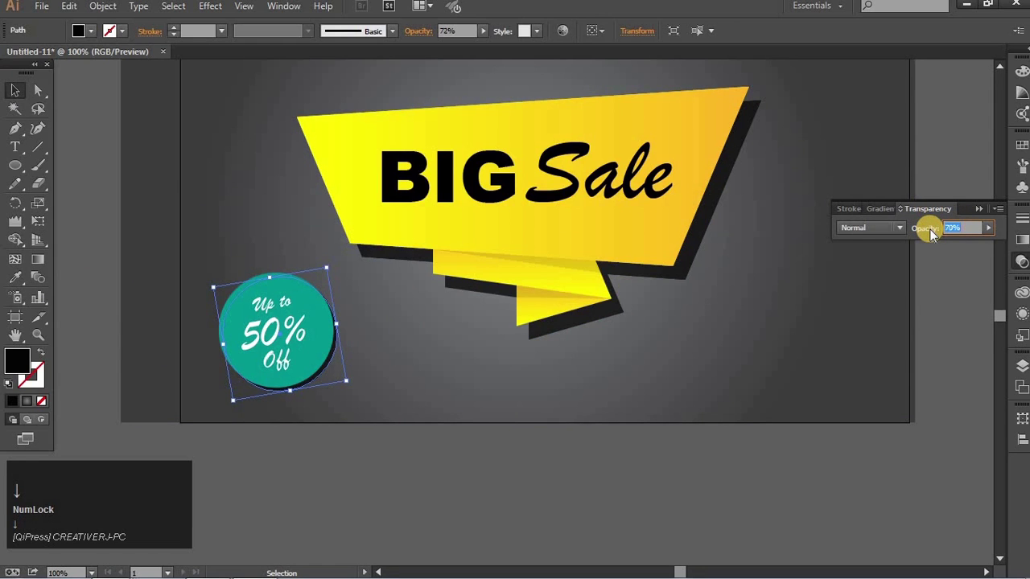
{"action": "left_click", "coordinate": [635, 496]}
{"action": "key", "text": "space"}
{"action": "left_click", "coordinate": [605, 495]}
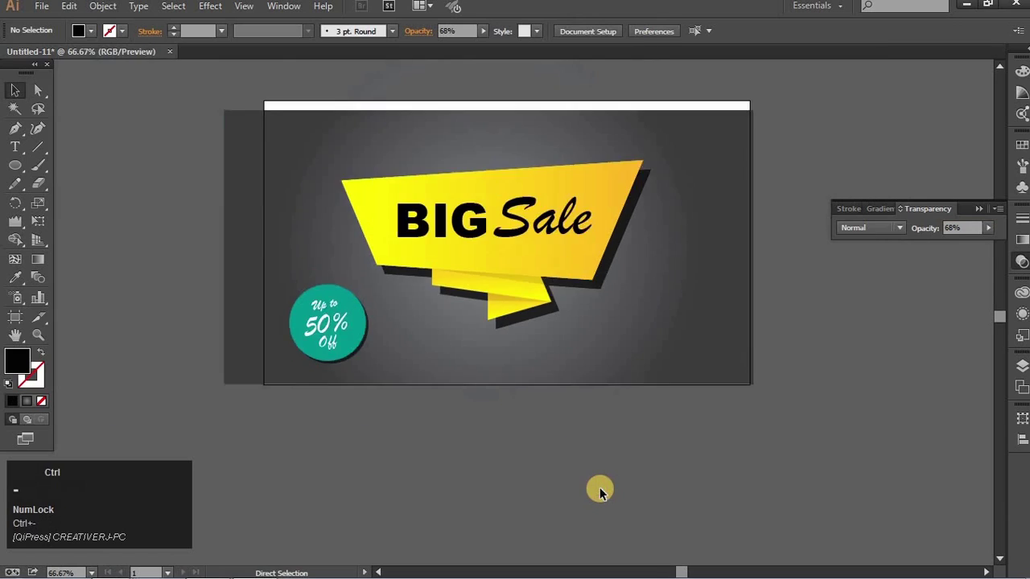